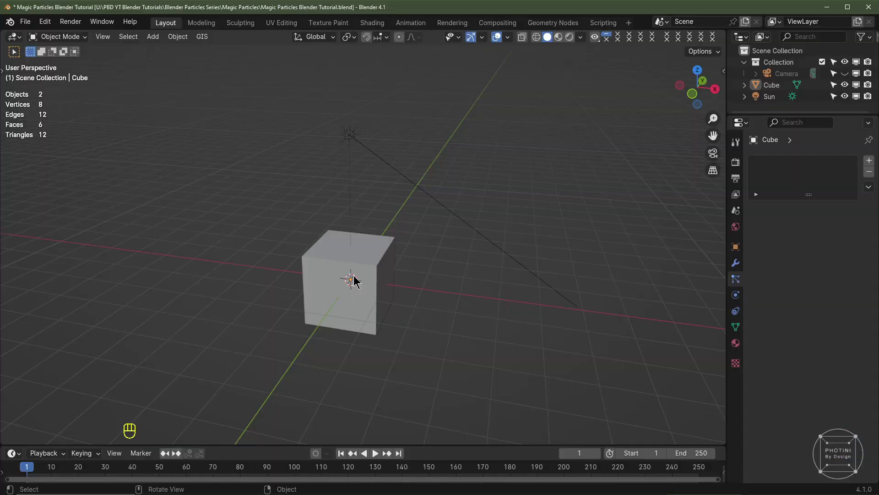
- Delete the default cube and sun light, leaving only the camera
click(365, 245)
key(Delete)
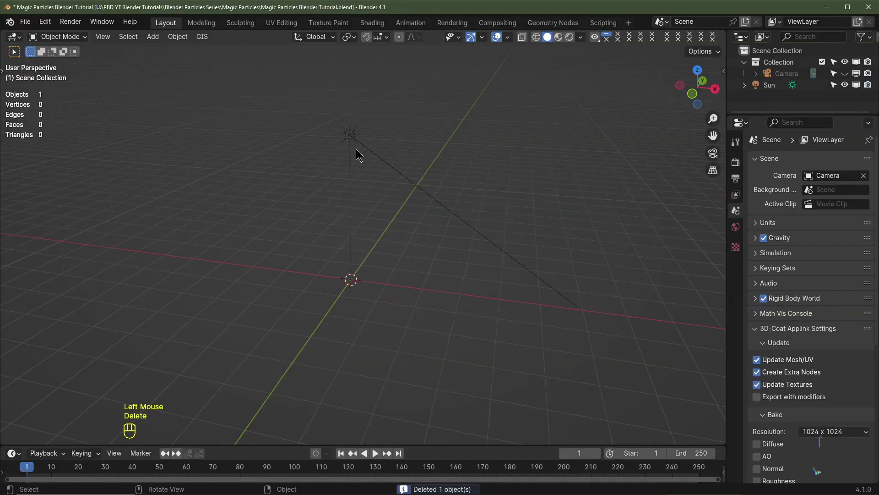
click(358, 139)
key(Delete)
- Place the camera at 0, −10, 1 m rotated X 90° and confirm PNG output with Cycles GPU
click(849, 74)
scroll(down, 3)
click(305, 325)
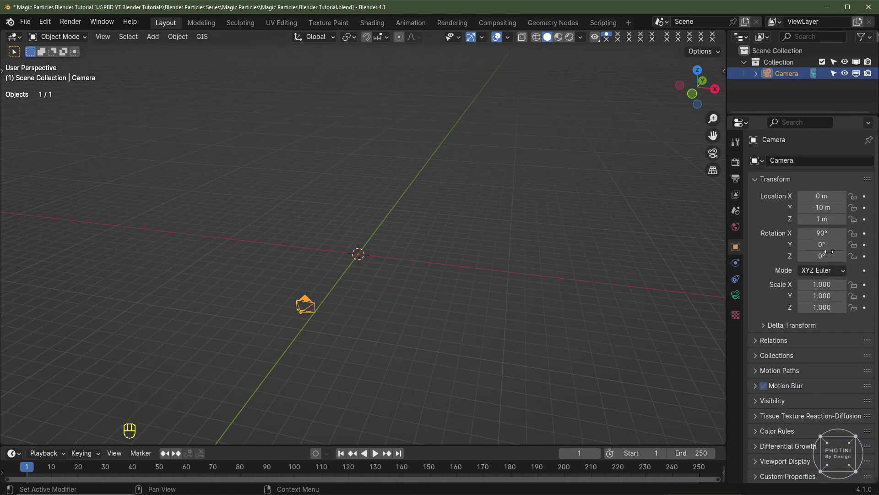
click(737, 180)
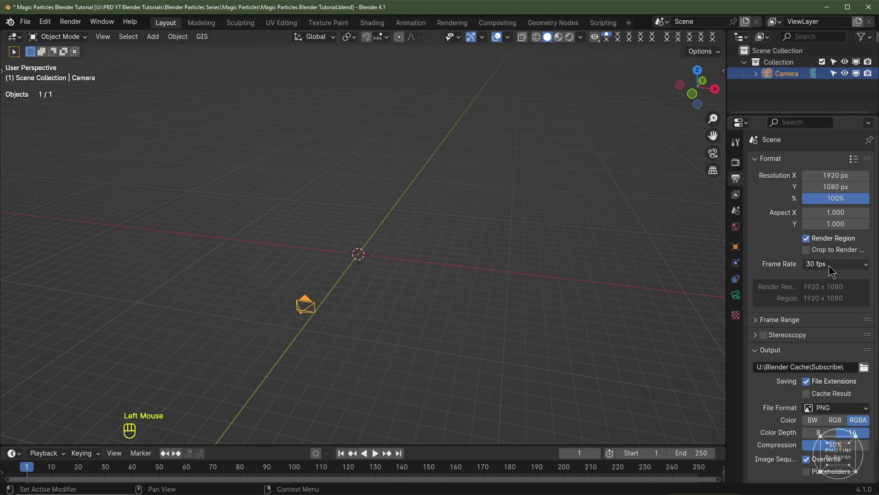
click(740, 164)
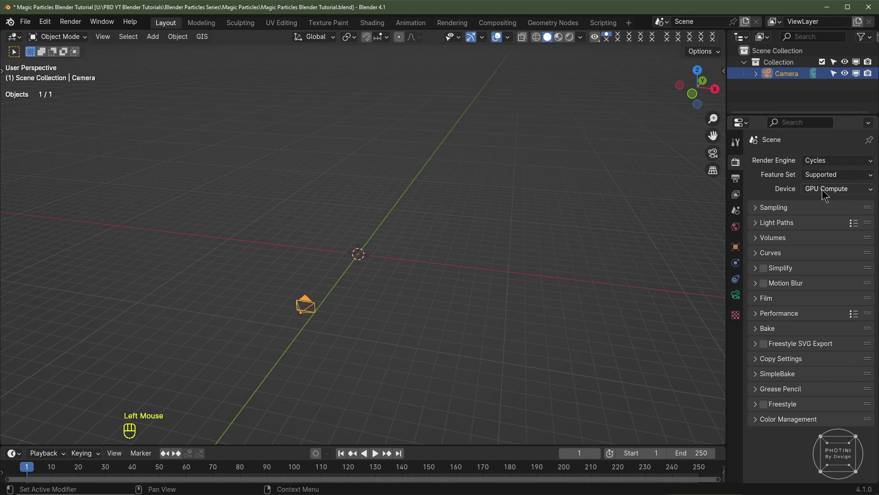
scroll(up, 3)
- Hide the camera in the viewport and look at the scene straight from the front
drag(849, 77, 384, 255)
key(KP_1)
scroll(up, 3)
drag(381, 324, 369, 267)
- Add a circle empty and a plane stood upright with a 90° Y rotation
key(shift+a)
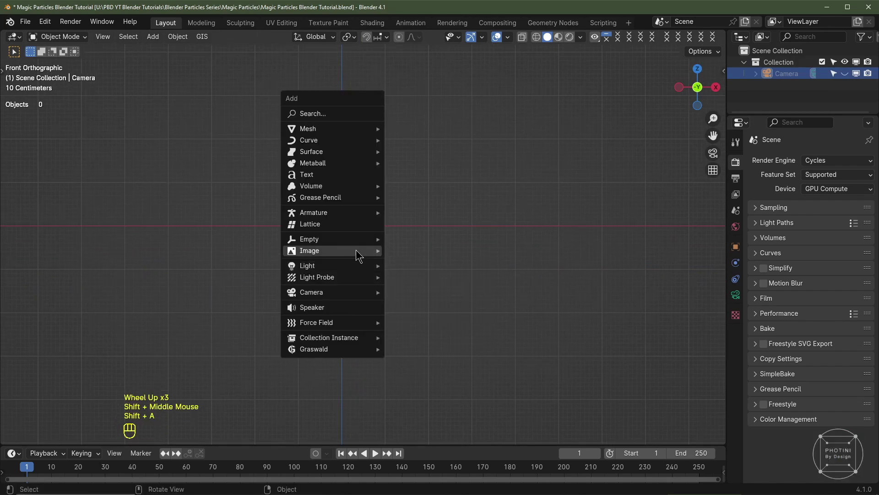
scroll(up, 3)
key(shift+a)
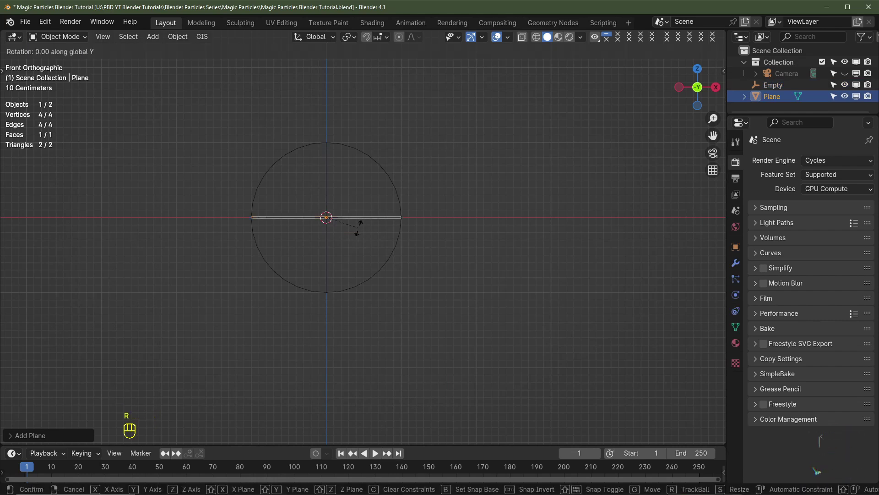
scroll(down, 3)
drag(342, 243, 368, 250)
- Shrink the plane's mesh by 0.01 to a tiny point and apply its object transforms
key(Tab)
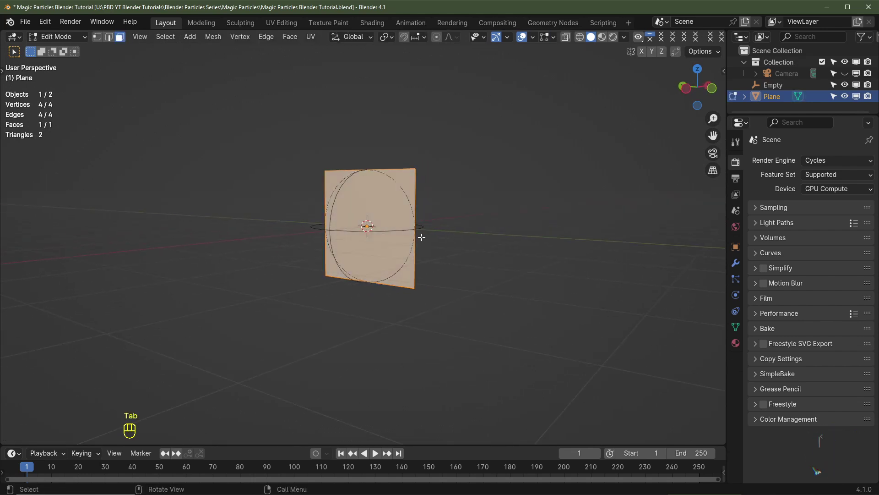
key(s)
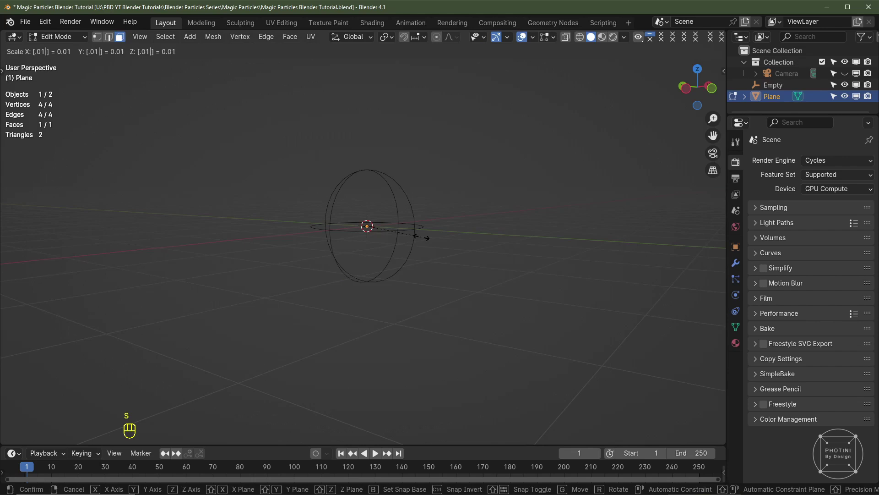
key(Tab)
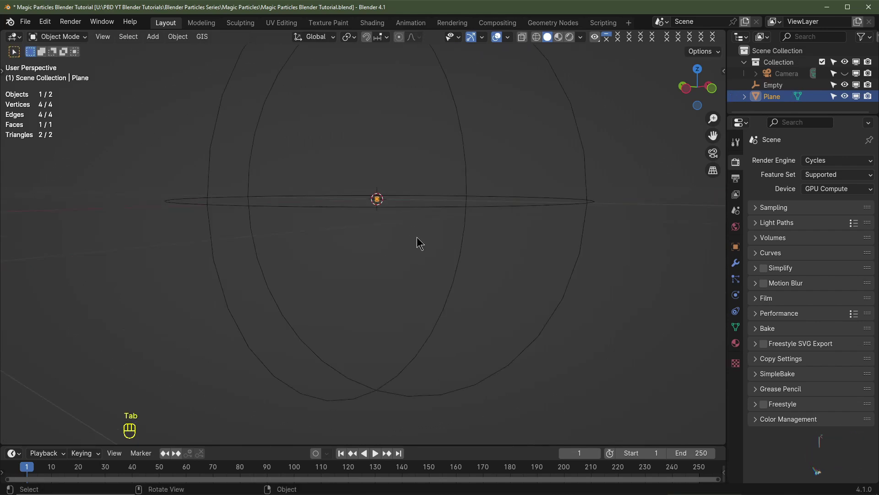
key(ctrl+a)
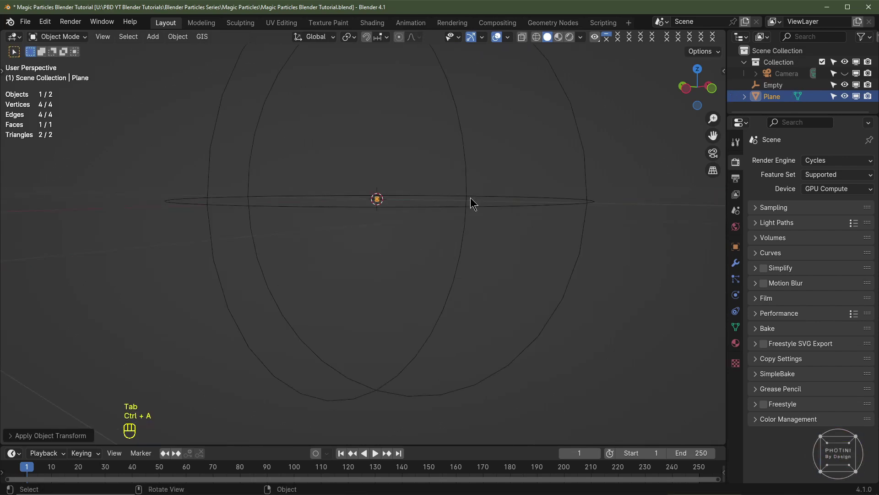
key(ctrl+a)
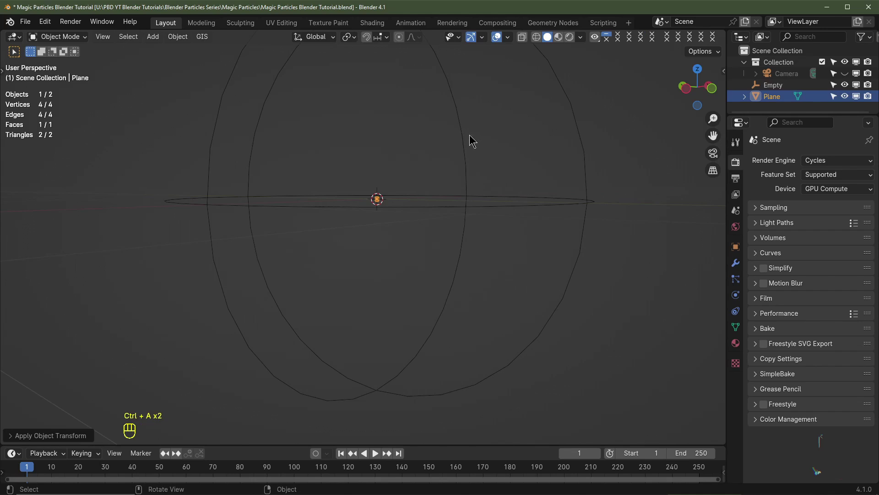
key(KP_1)
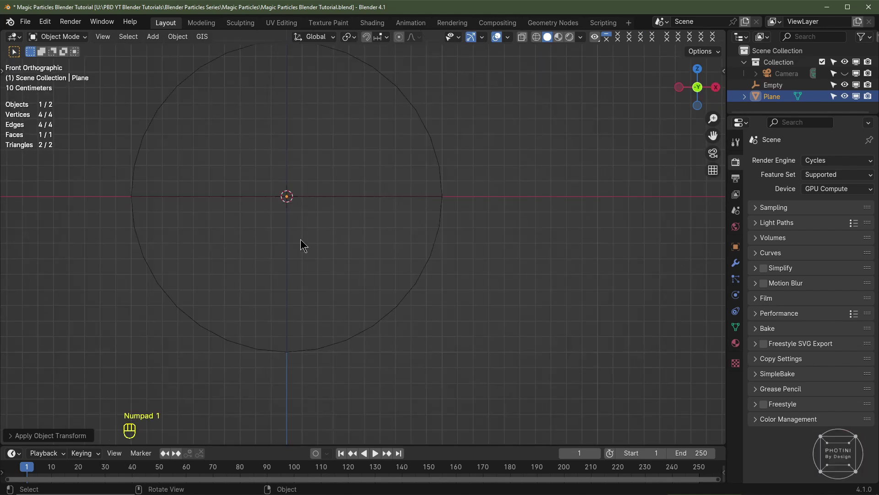
drag(311, 240, 390, 237)
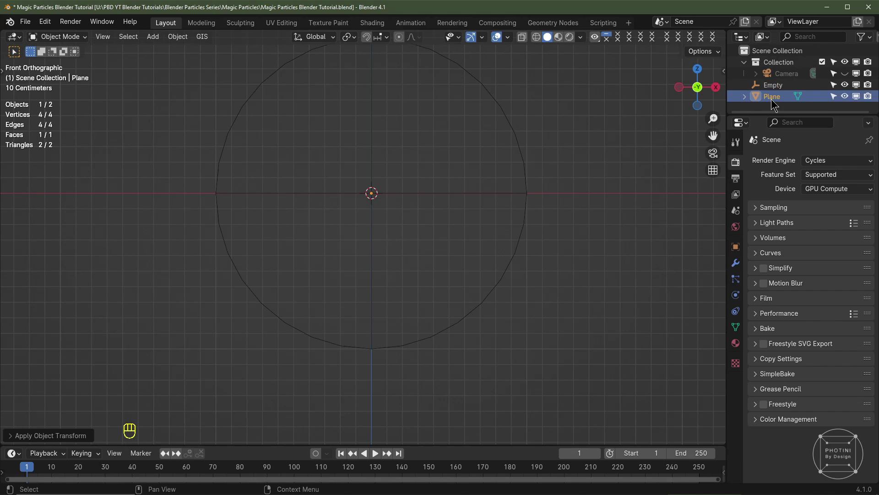
- Rename the plane to Emitter in the Outliner
click(772, 102)
click(773, 96)
key(t)
drag(421, 275, 413, 301)
scroll(down, 3)
key(g)
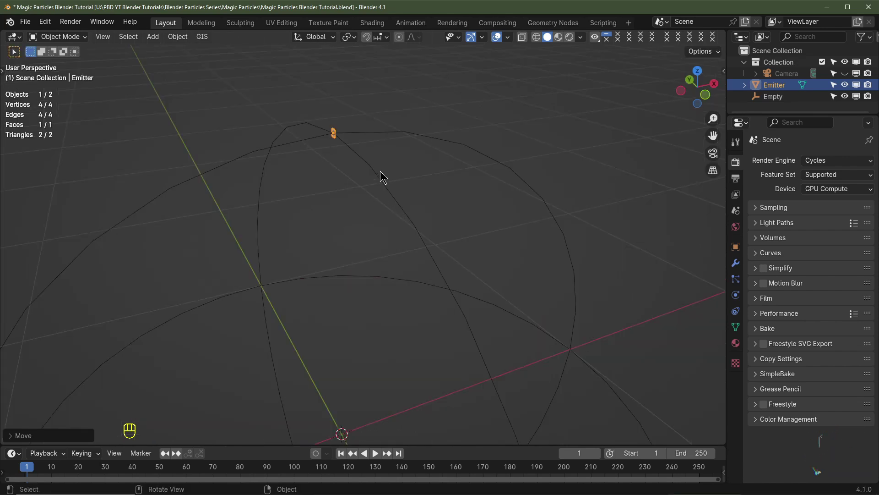
- Parent Emitter to the Empty keeping its transform, with the animation ending at frame 90
click(386, 135)
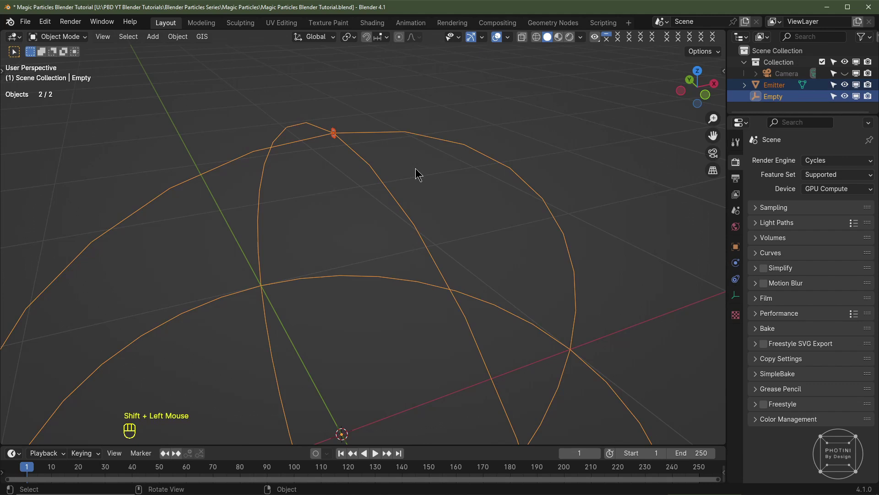
key(ctrl+p)
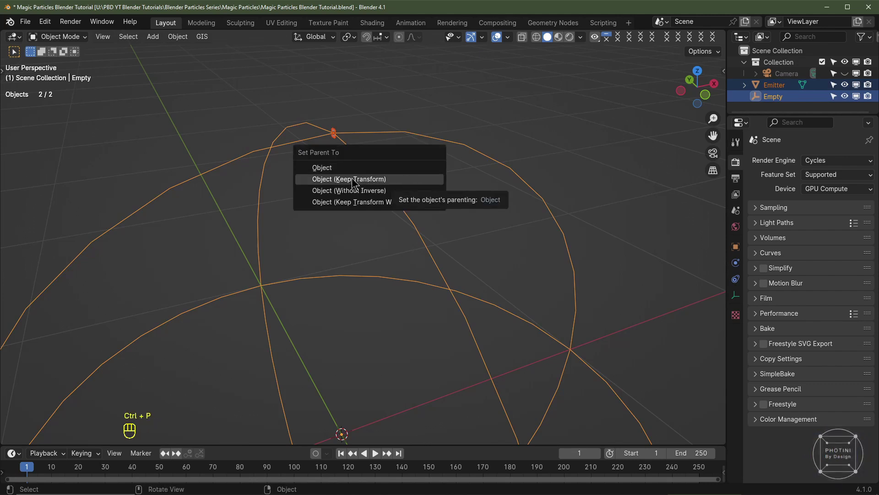
click(387, 132)
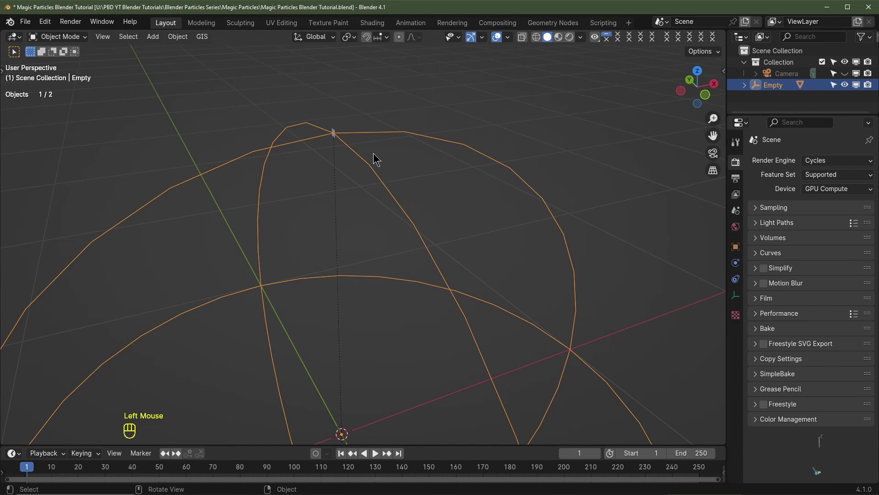
key(g)
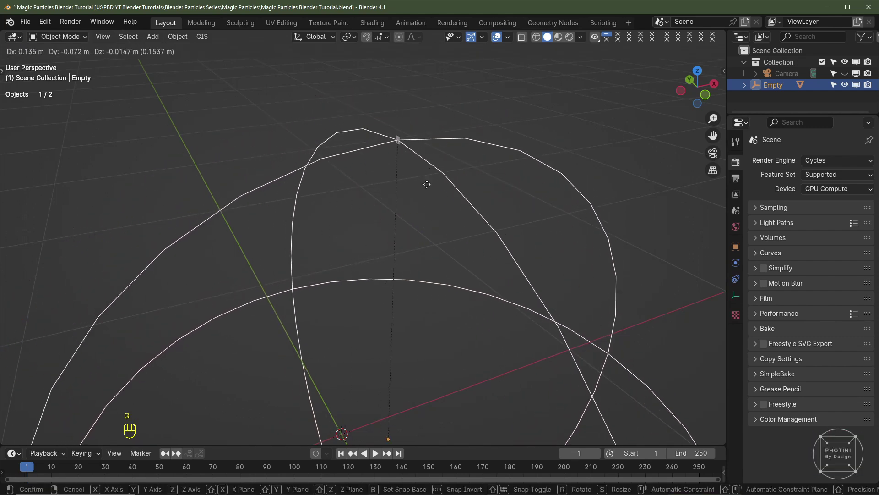
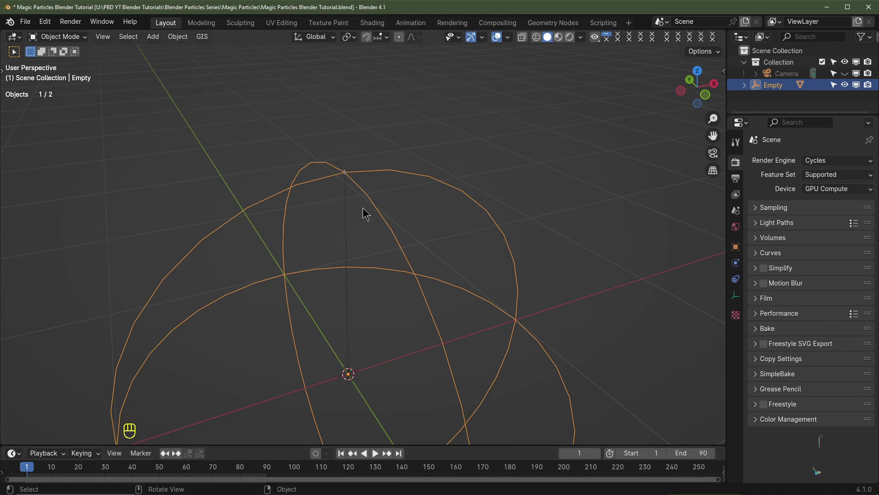
key(KP_1)
drag(352, 285, 740, 246)
- Keyframe the Empty's Y rotation from 0° at frame 1 to 360° at the end and preview playback
click(740, 247)
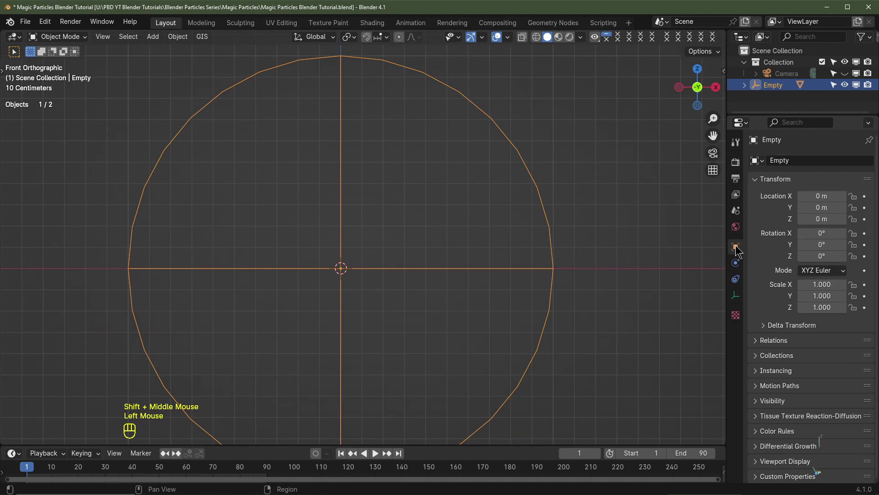
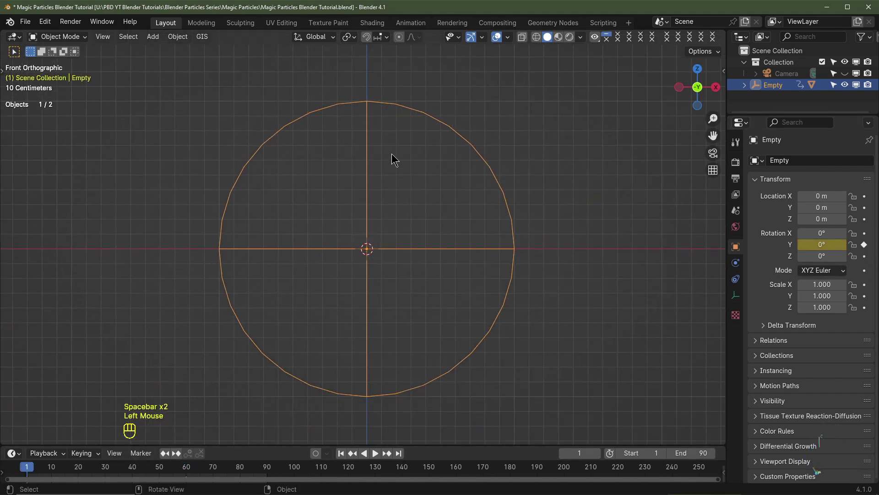
key(space)
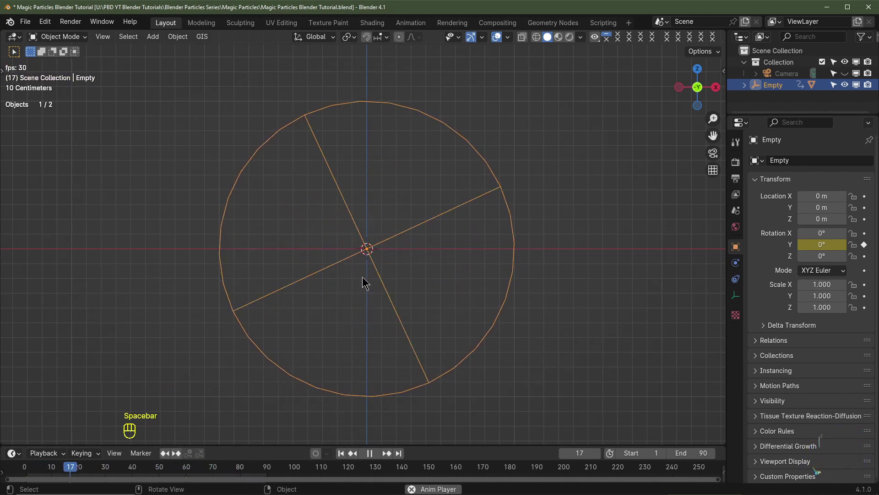
click(297, 190)
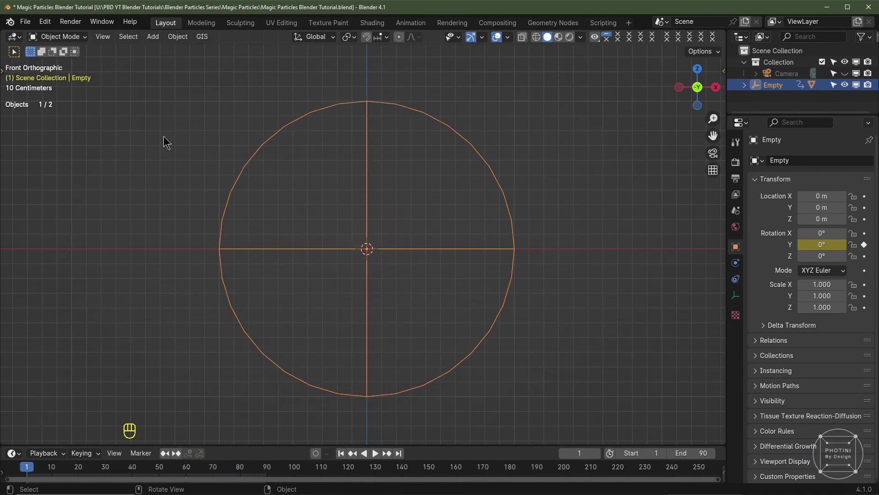
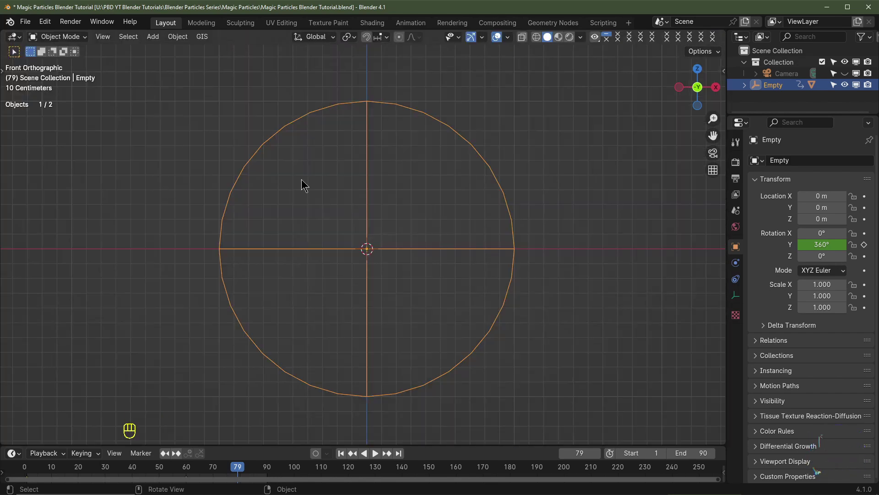
click(416, 327)
middle_click(415, 327)
scroll(up, 3)
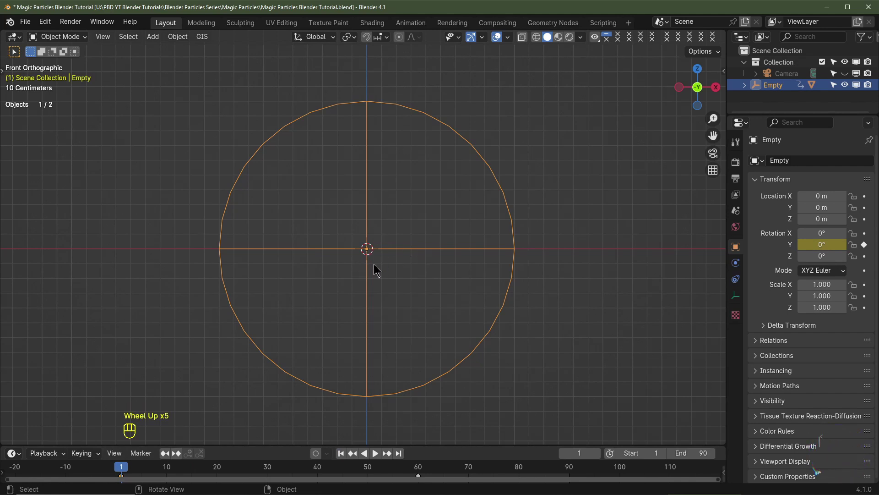
- Add an icosphere, adjust its subdivisions and shrink its mesh in edit mode
key(shift+a)
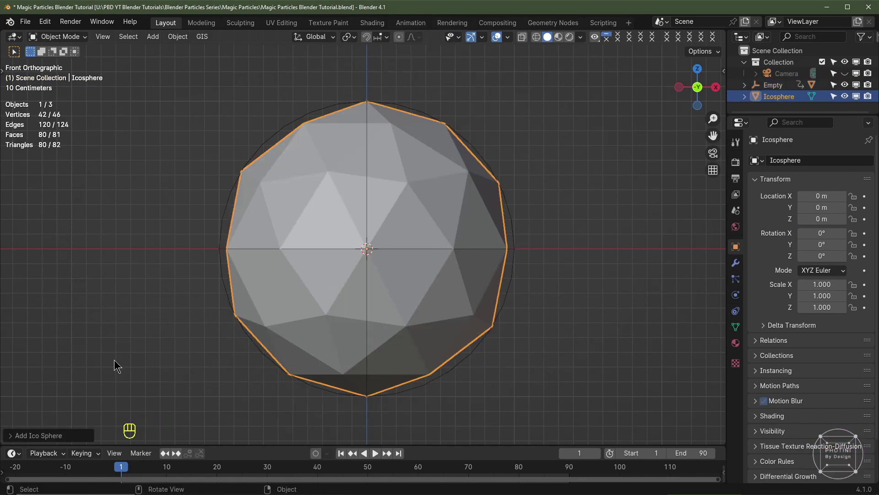
click(51, 441)
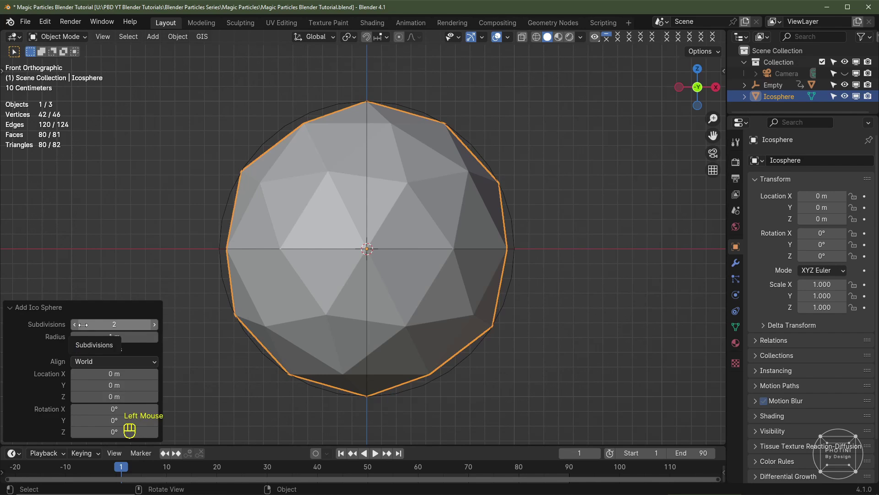
click(25, 307)
key(z)
key(Tab)
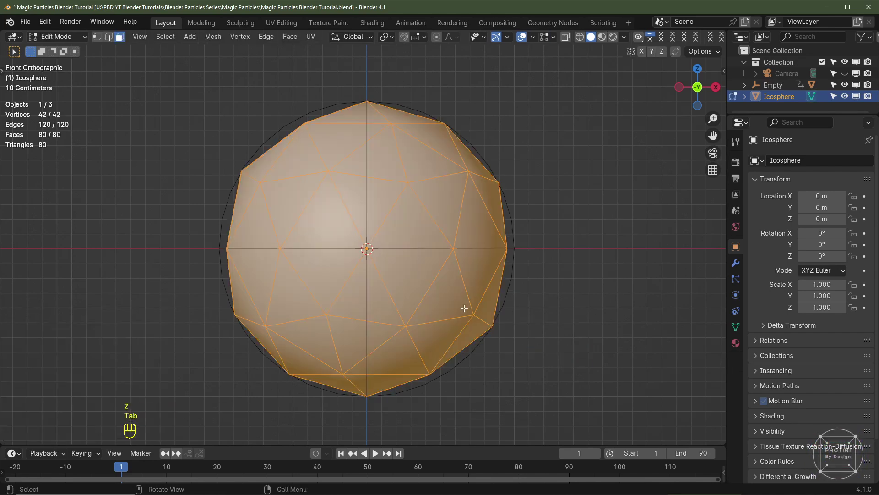
key(s)
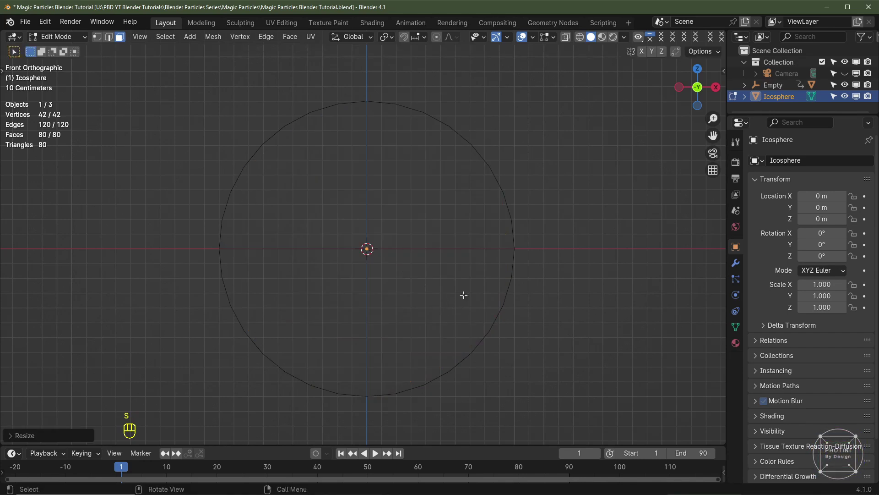
key(Tab)
- Lower the icosphere to Z −2 m and rename it Particle
drag(431, 337, 436, 211)
scroll(down, 3)
key(g)
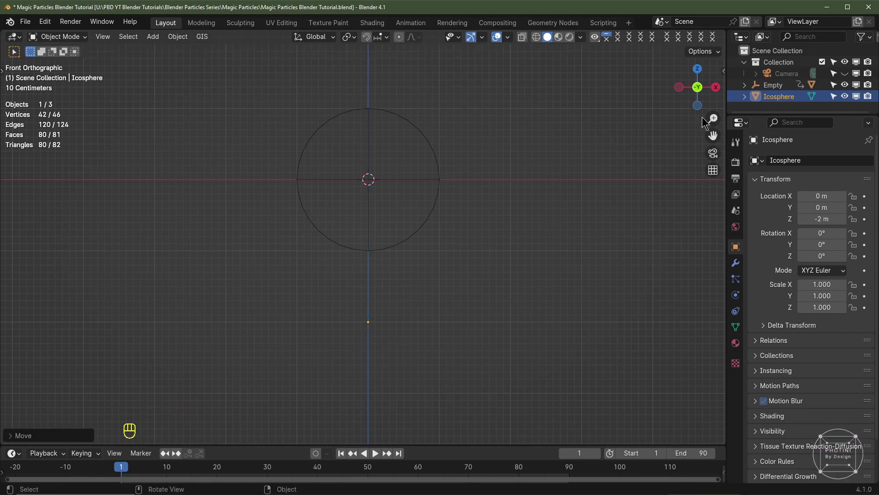
click(793, 101)
click(792, 93)
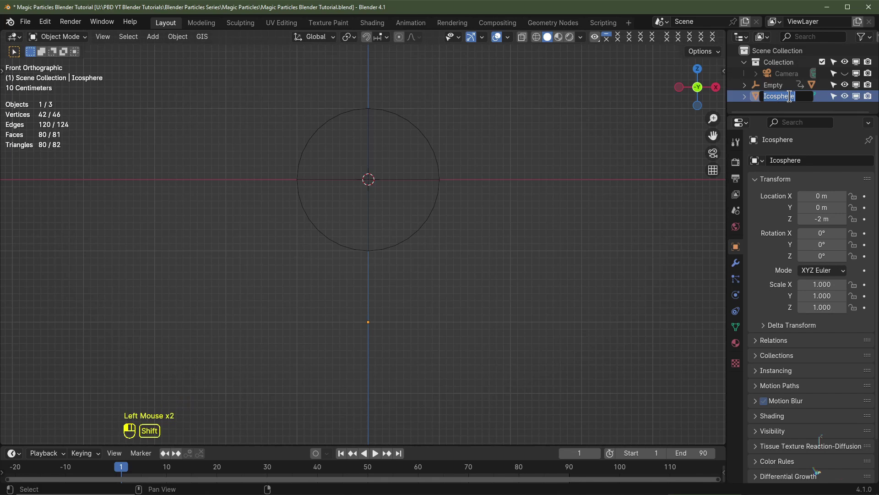
drag(374, 124, 433, 160)
scroll(up, 3)
drag(464, 109, 433, 163)
click(433, 162)
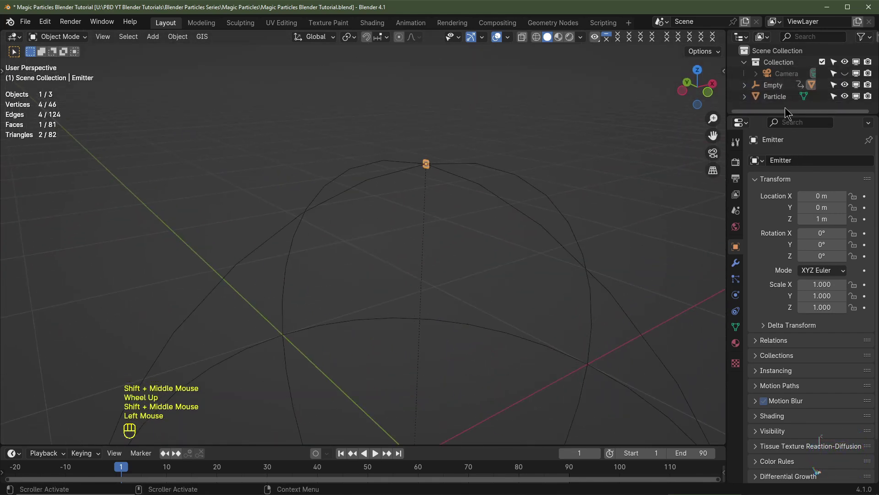
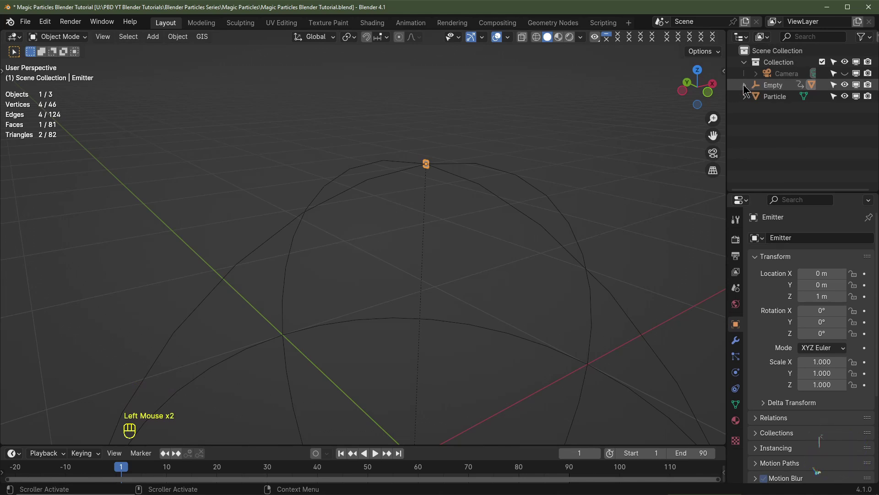
- Expand the Empty in the Outliner to reveal Animation and Emitter, and select the Emitter
click(745, 87)
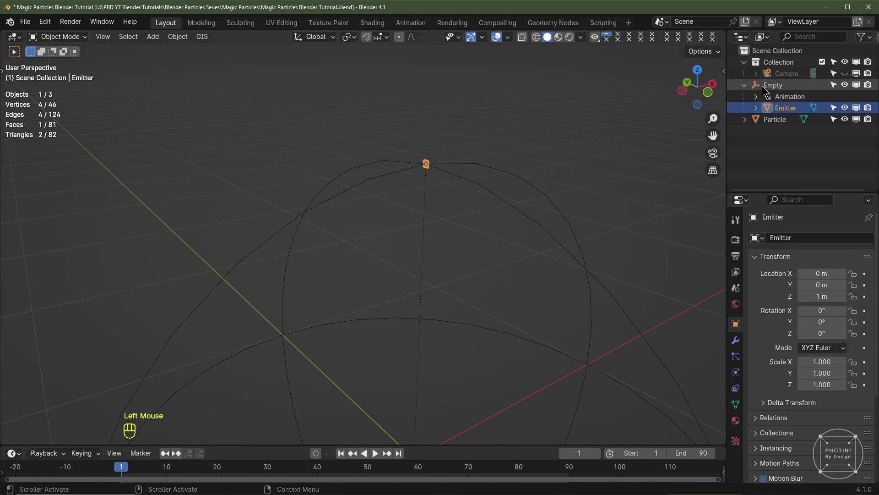
click(783, 109)
key(KP_1)
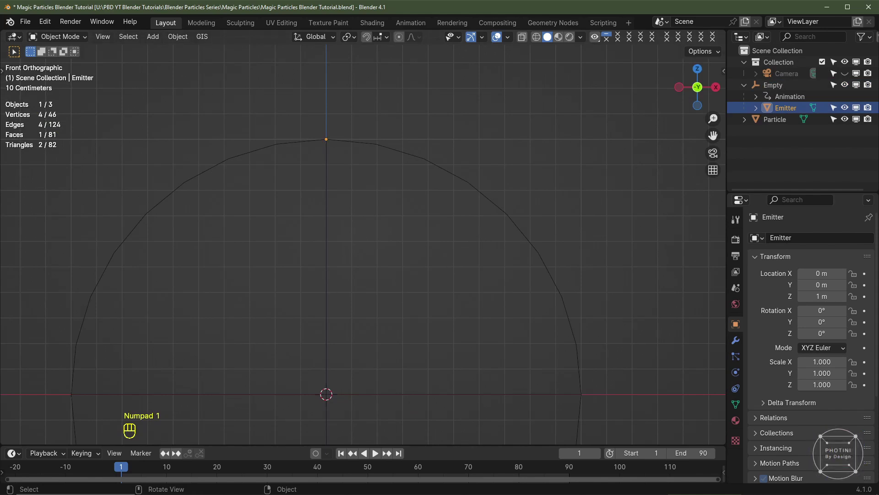
drag(412, 219, 492, 232)
scroll(up, 3)
middle_click(623, 180)
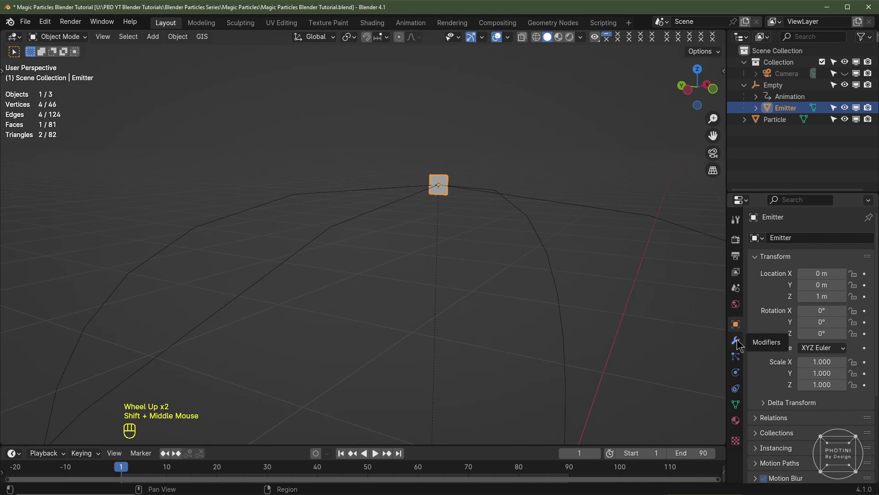
- Add a level-2 Subdivision Surface modifier to the Emitter
click(741, 340)
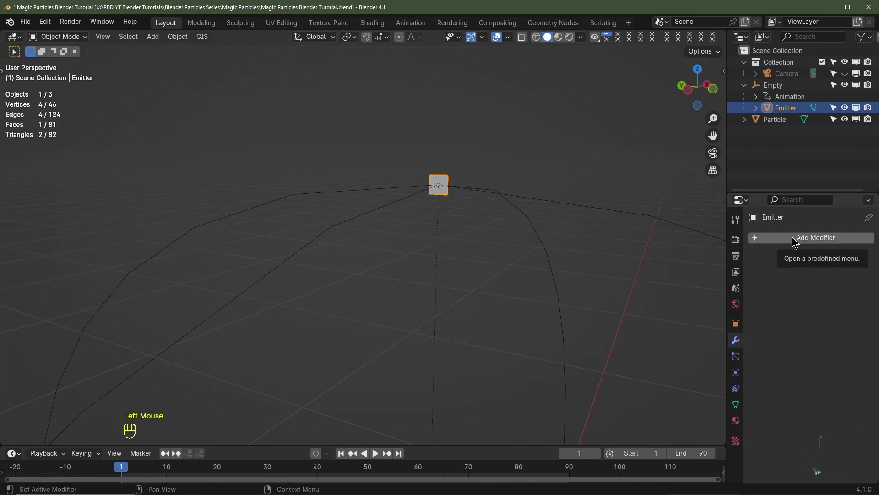
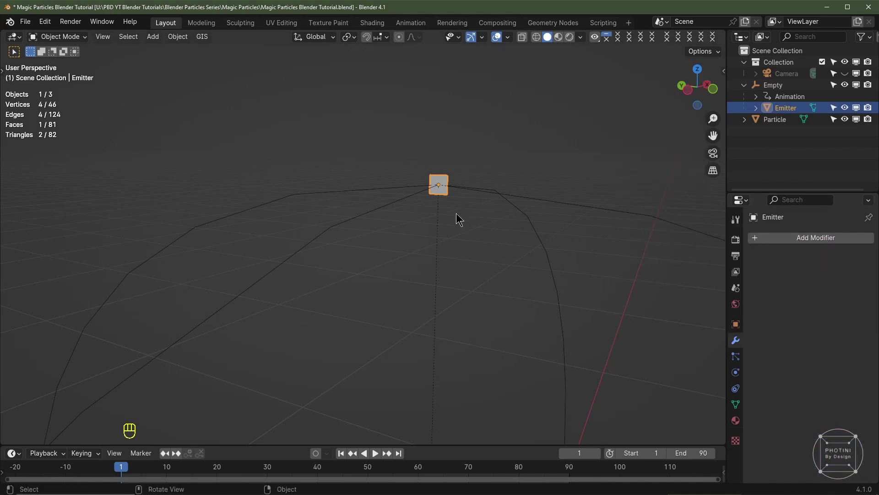
key(ctrl+2)
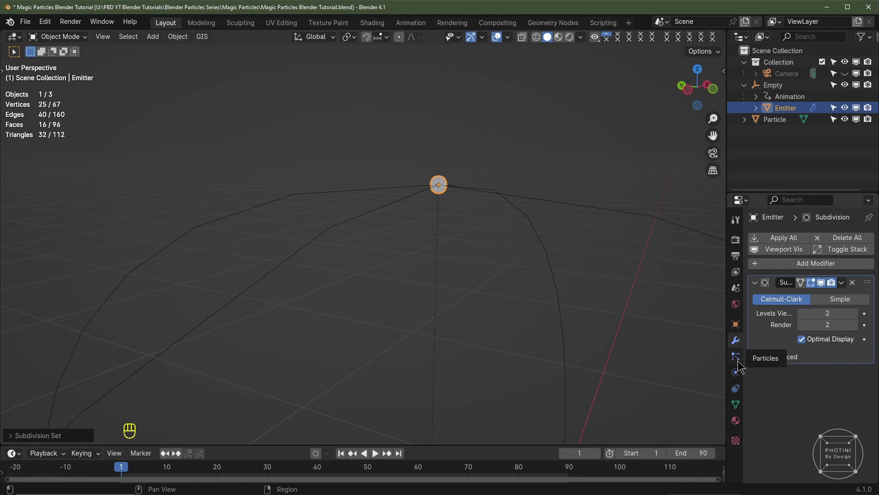
- Add a particle system of 10000 particles, end 60, lifetime 30, emitted from the modifier stack
click(739, 359)
key(ctrl+z)
click(872, 239)
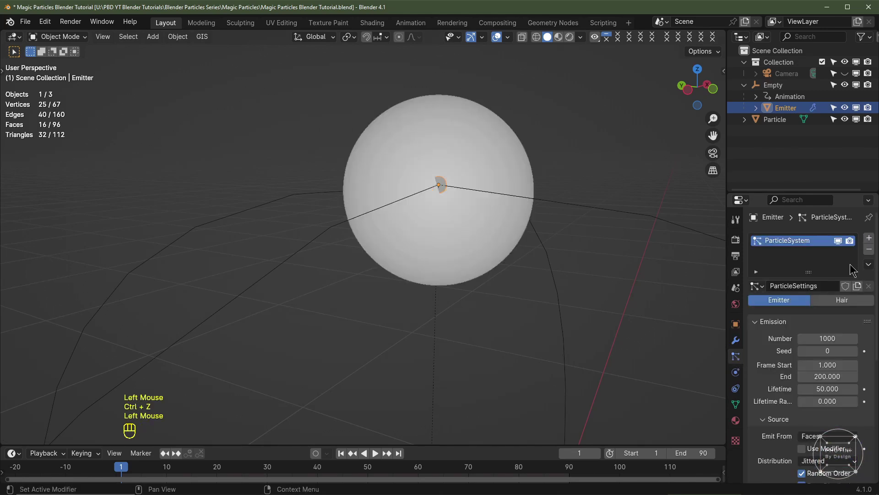
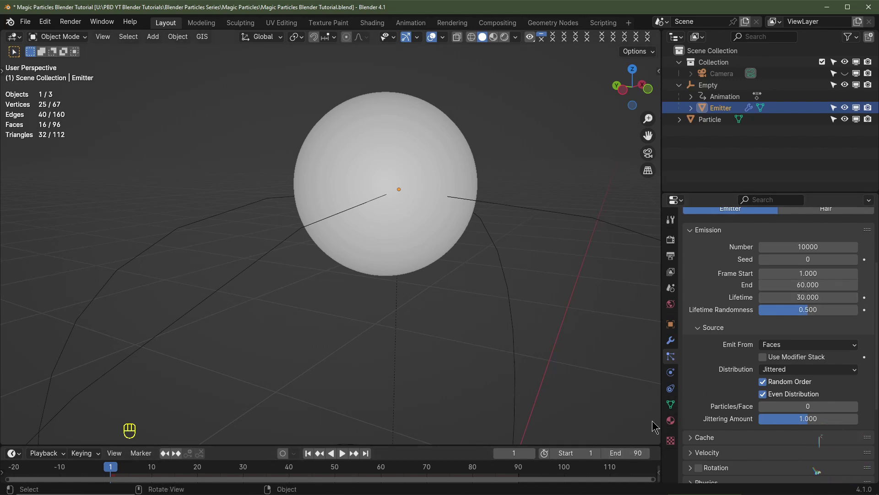
scroll(down, 3)
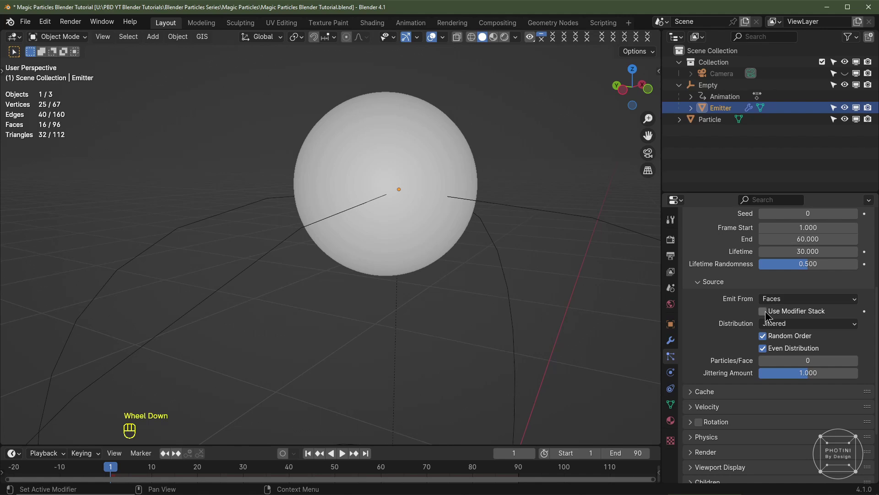
click(770, 312)
click(675, 340)
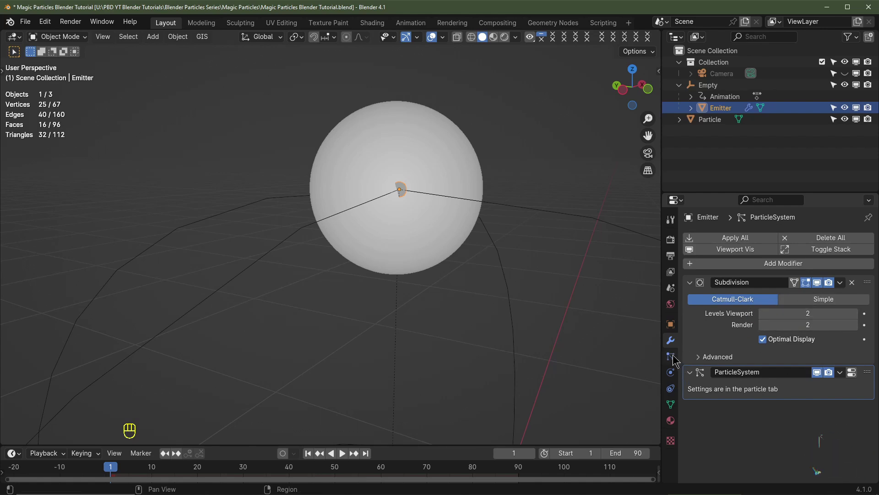
click(675, 358)
- Set random distribution, review the cache options and save the blend file
scroll(down, 3)
drag(785, 348, 784, 373)
scroll(down, 3)
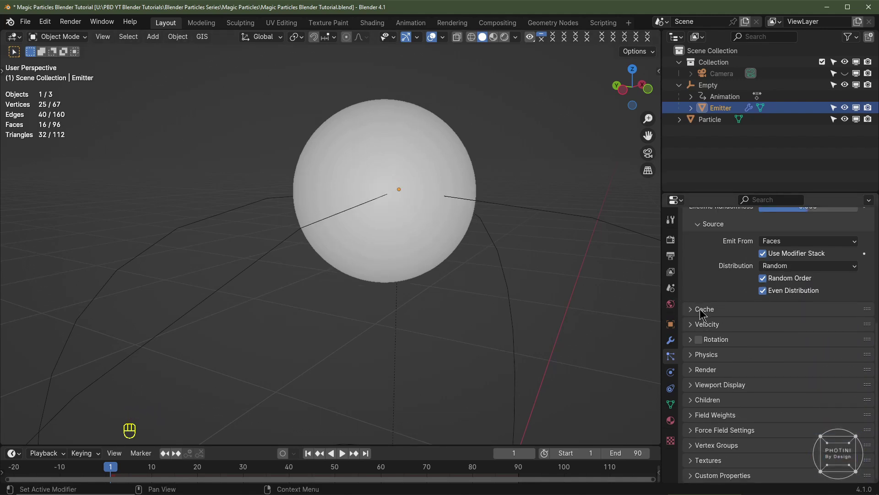
click(703, 314)
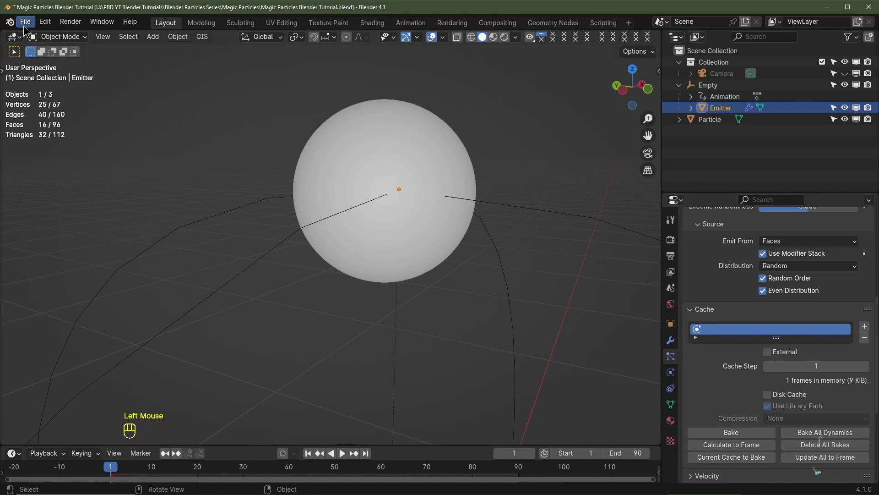
drag(26, 27, 514, 179)
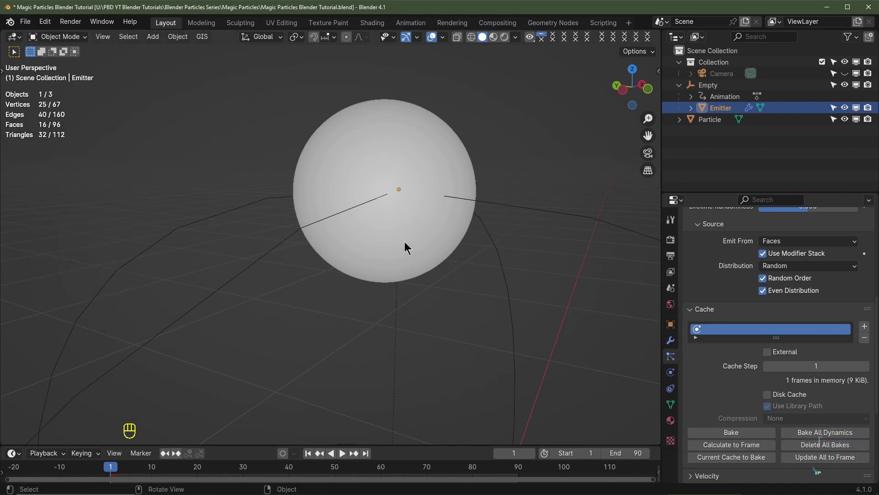
key(ctrl+s)
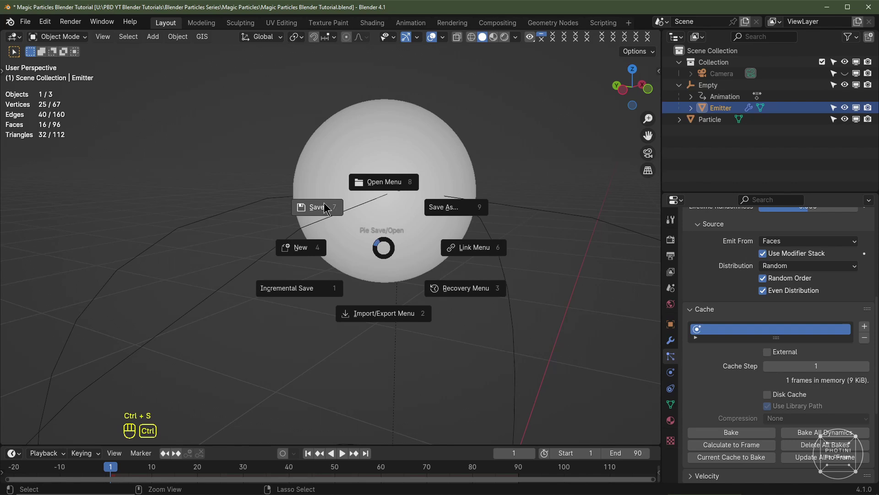
scroll(down, 3)
click(771, 294)
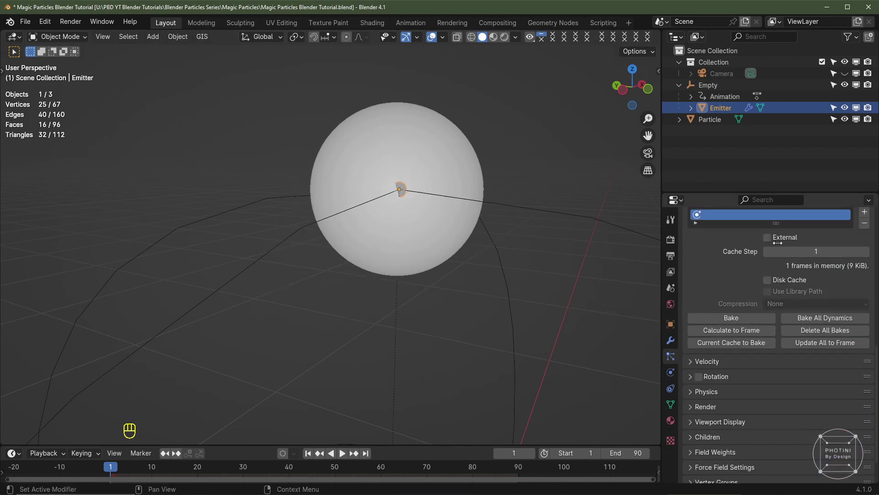
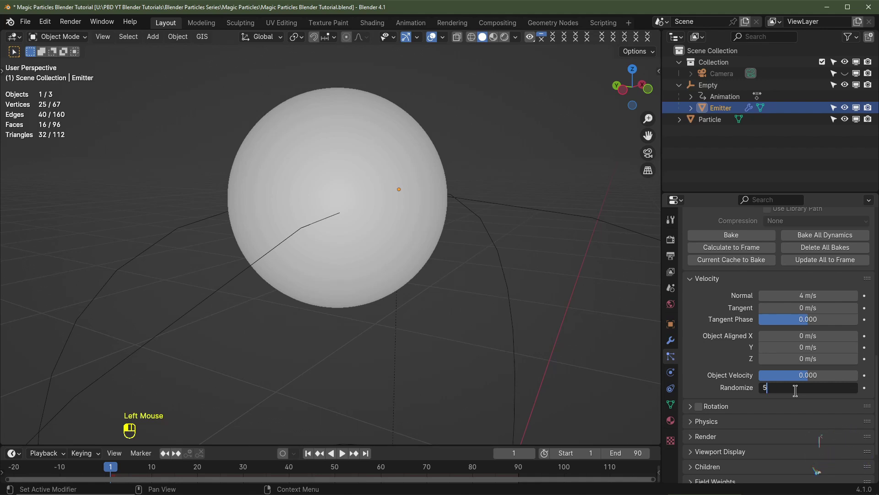
- Set velocity Normal 4 m/s, Randomize 5, and render particles as the Particle object at 0.05 scale
scroll(up, 3)
click(699, 373)
scroll(down, 3)
drag(789, 321, 786, 383)
scroll(down, 3)
drag(799, 315, 774, 372)
scroll(up, 3)
- Return to frame 1 and play the animation to watch the particles spray out
click(308, 455)
key(KP_1)
scroll(down, 3)
drag(426, 233, 413, 215)
key(space)
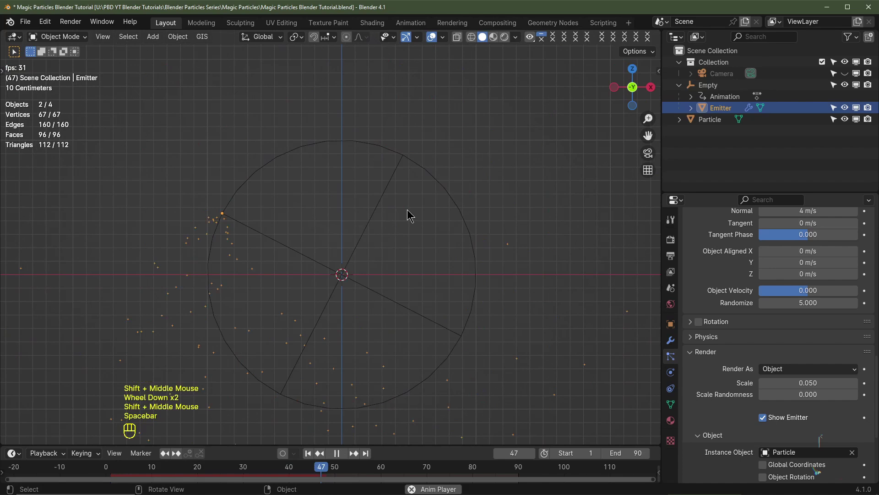
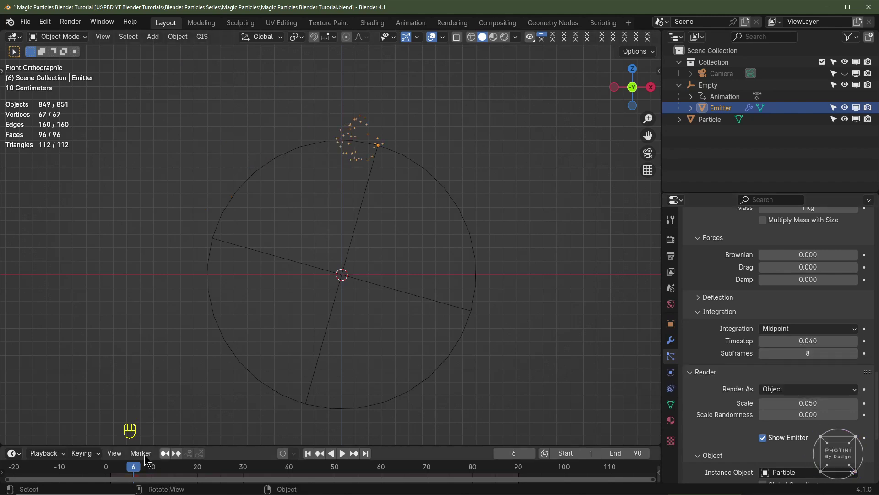
- Lower the particle integration timestep to 0.002
click(307, 452)
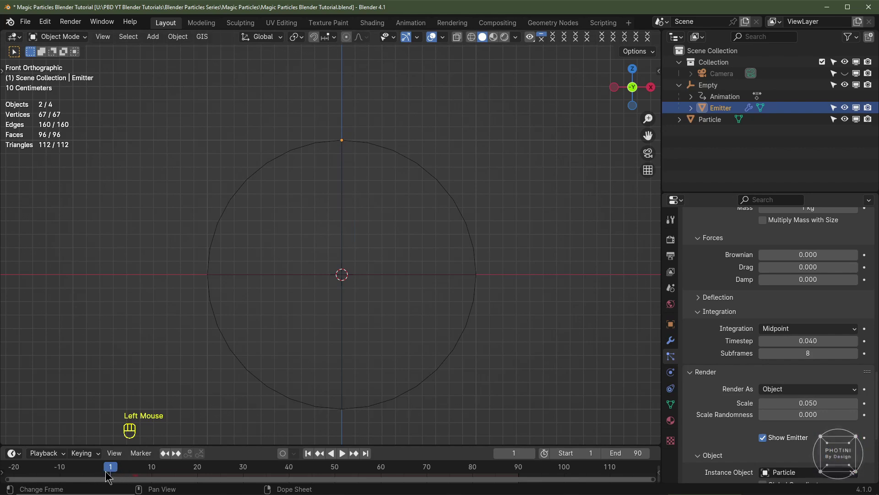
key(Right)
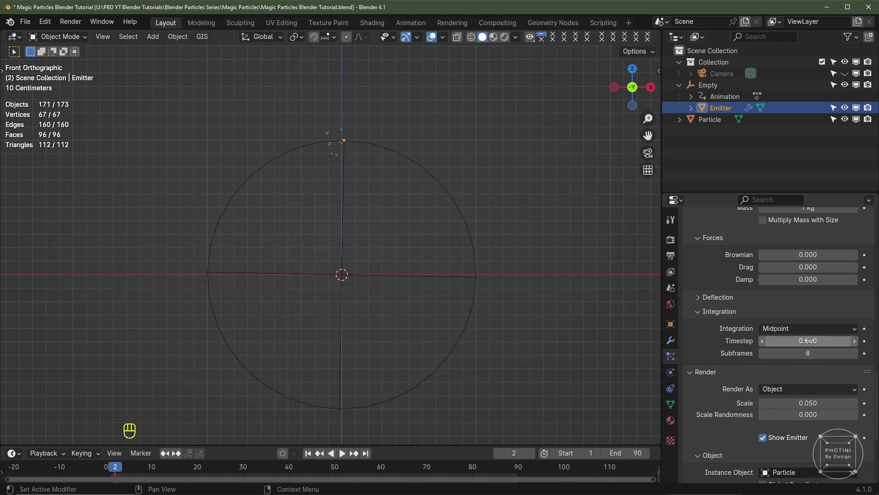
drag(799, 339, 794, 345)
key(KP_0)
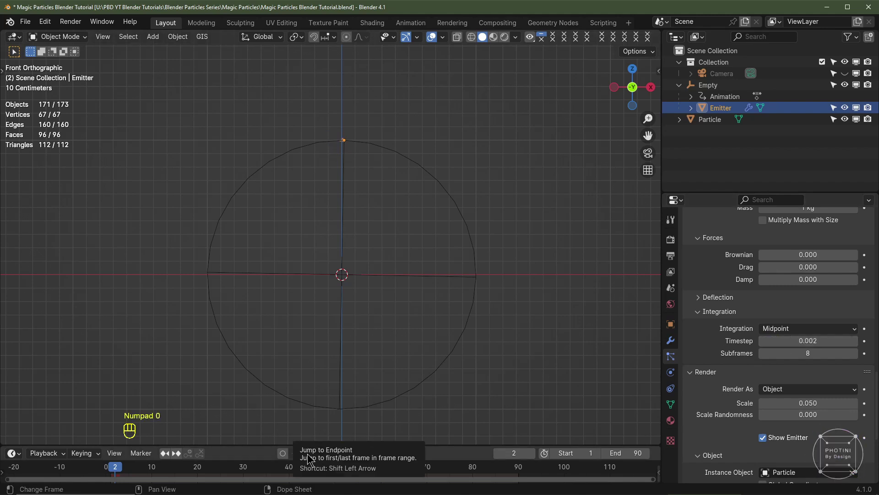
- Play the animation from frame 1 to check the slower simulation, then stop
click(311, 455)
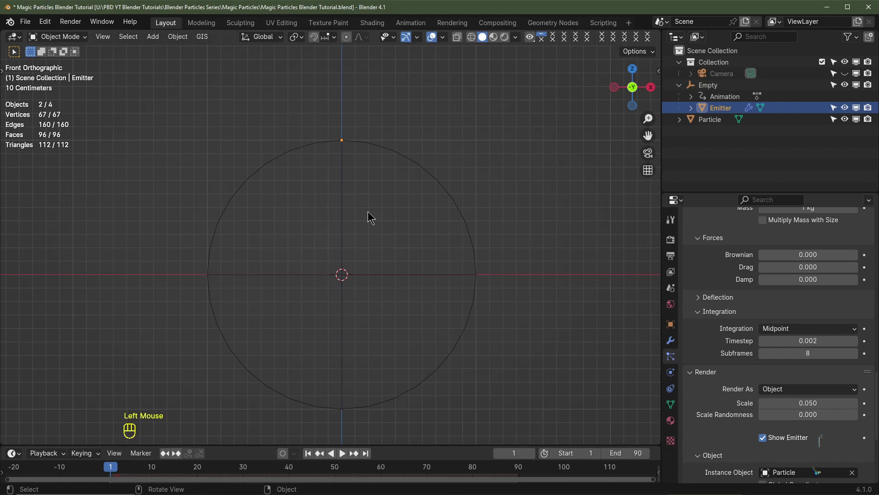
key(space)
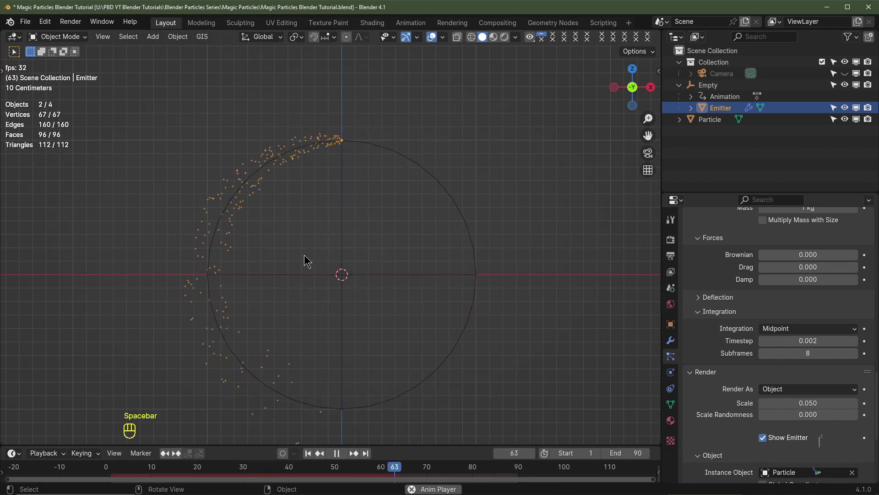
key(space)
click(729, 108)
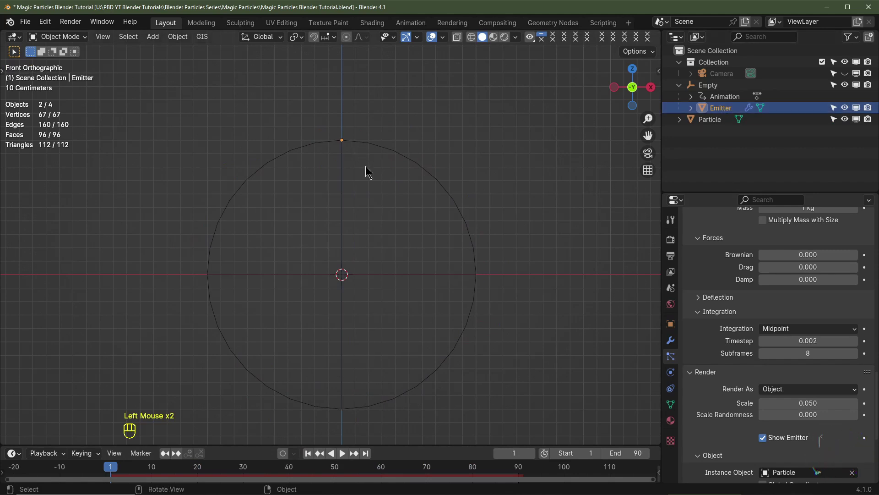
- Duplicate the Emitter as Emitter.001 and rotate it upside down opposite the original
key(shift+d)
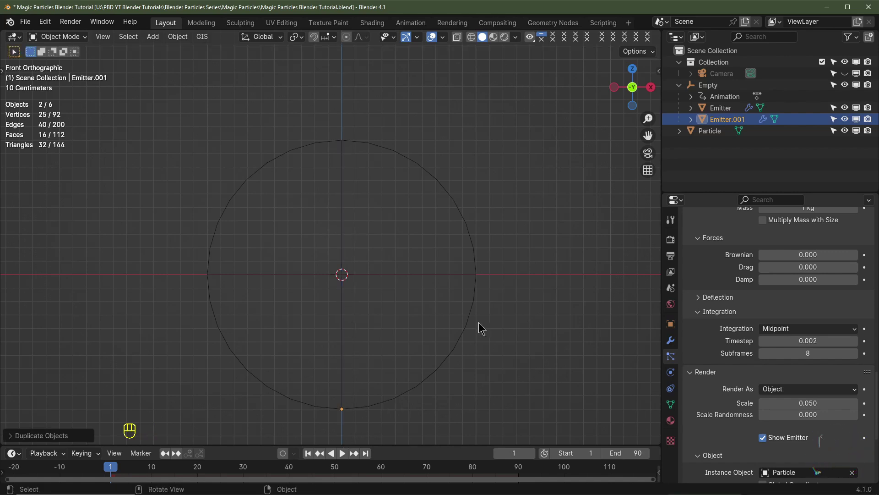
middle_click(377, 353)
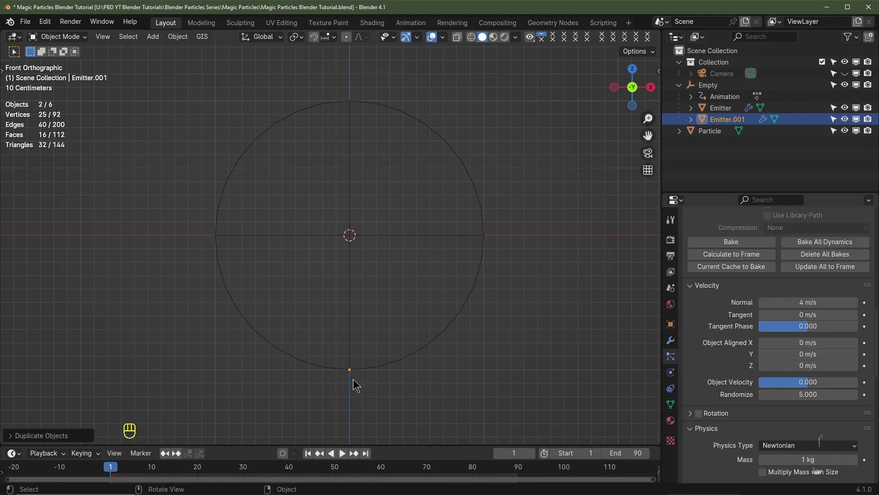
key(r)
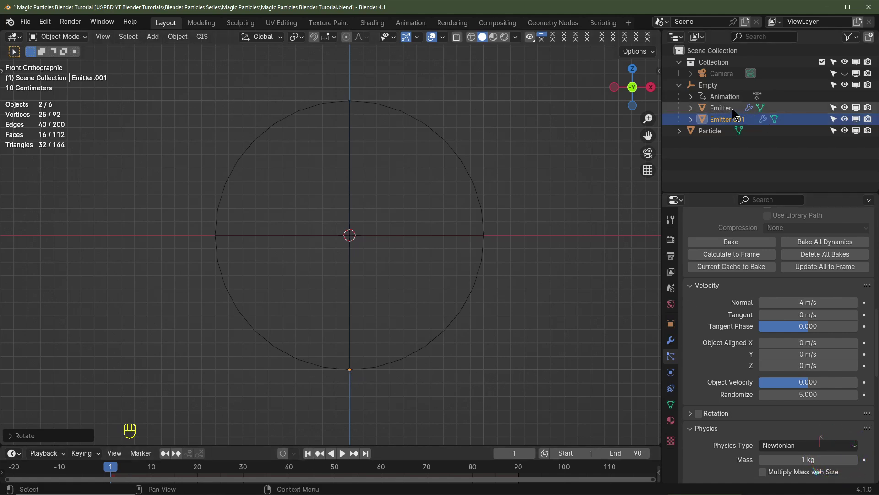
click(729, 108)
- Select both emitters, preview their particle spray, and stop playback back at frame 1
click(310, 454)
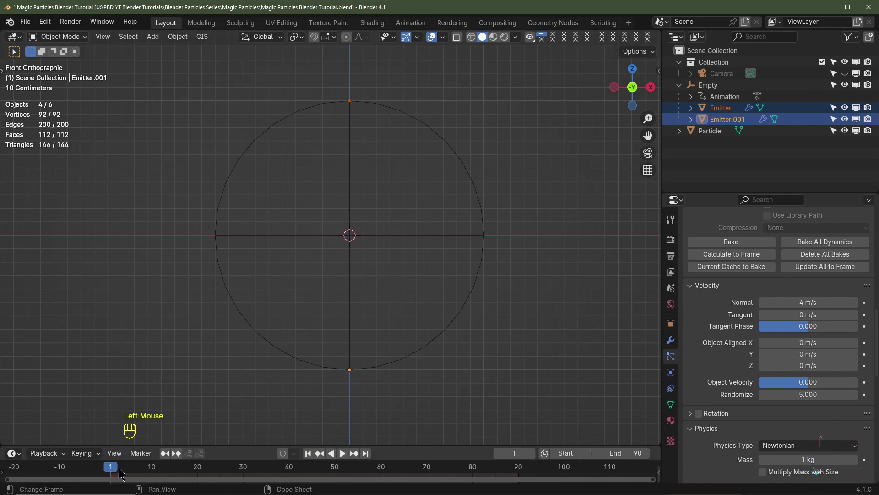
key(space)
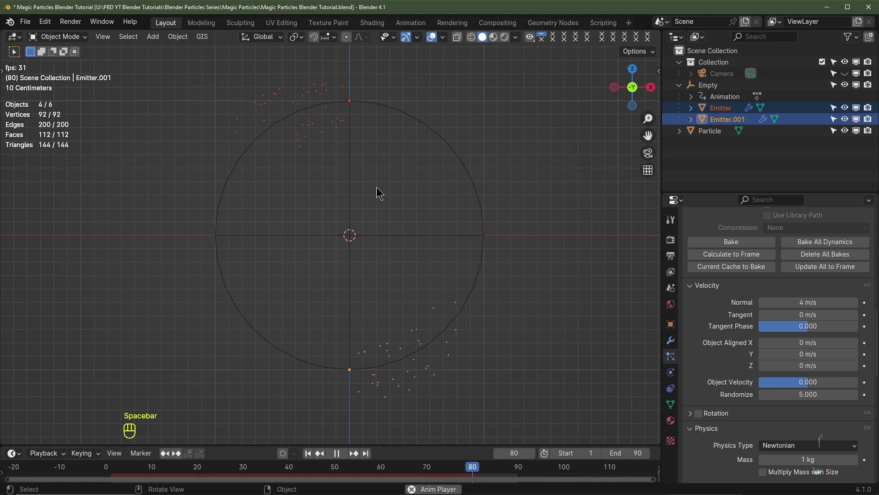
key(space)
click(426, 227)
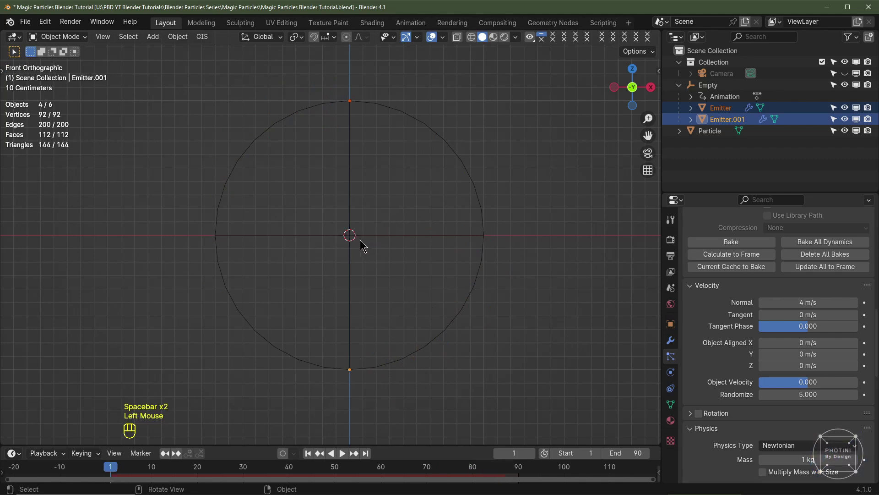
- Add an Ico Sphere mesh and scale it down to a tiny size
key(shift+a)
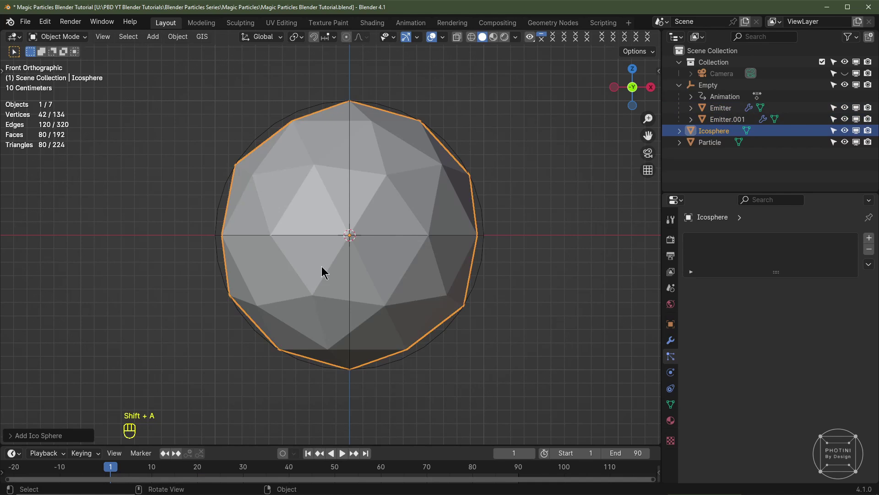
key(z)
key(Tab)
key(s)
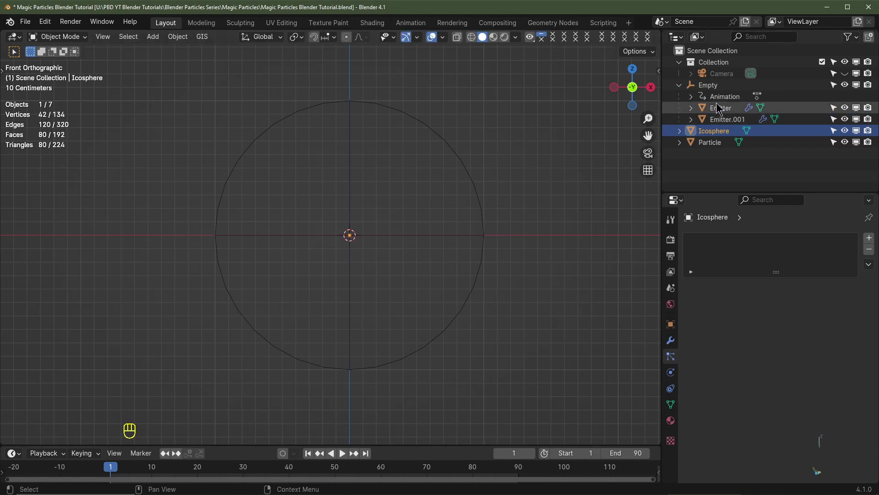
- Rename the two existing emitters to Emitter 1 and Emitter 2 in the Outliner
click(731, 115)
click(729, 106)
click(734, 112)
drag(734, 106, 746, 109)
drag(754, 104, 767, 110)
key(BackSpace)
key(BackSpace)
- Rename the new ico sphere to Emitter 3
click(720, 132)
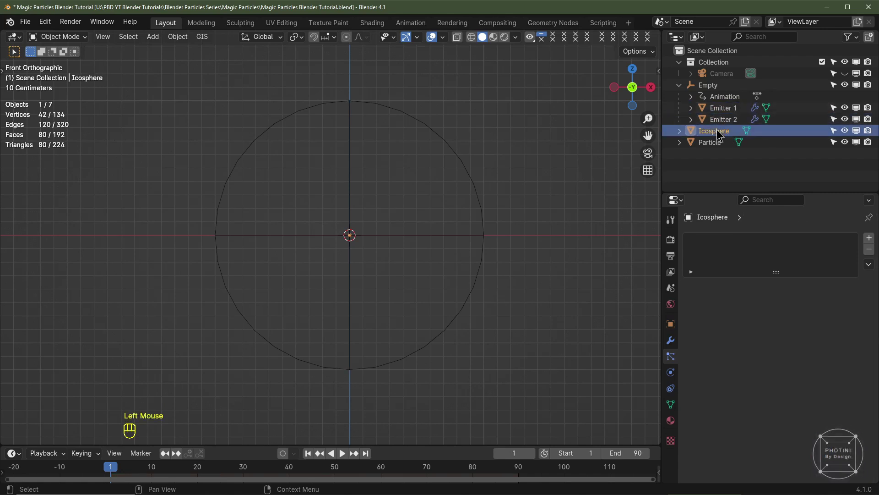
click(716, 135)
click(715, 129)
key(t)
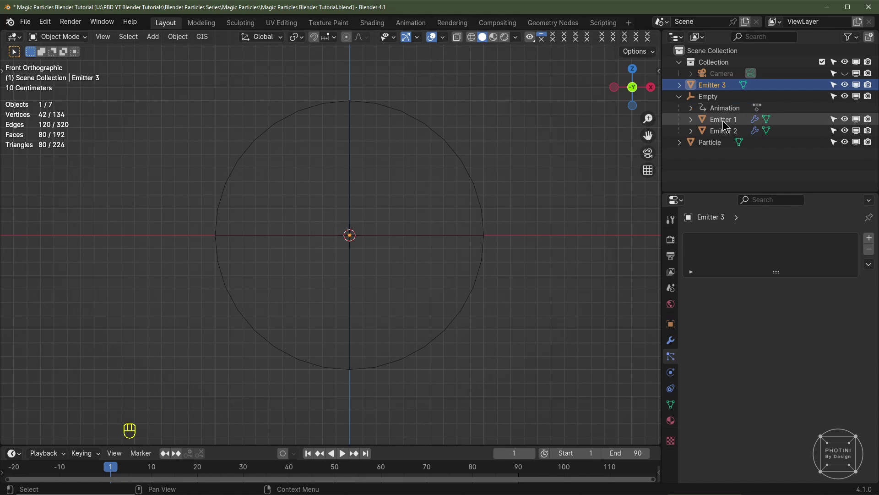
- Rename Emitter 1's particle system and its particle settings to 1, checking Emitter 2 shares them
click(726, 127)
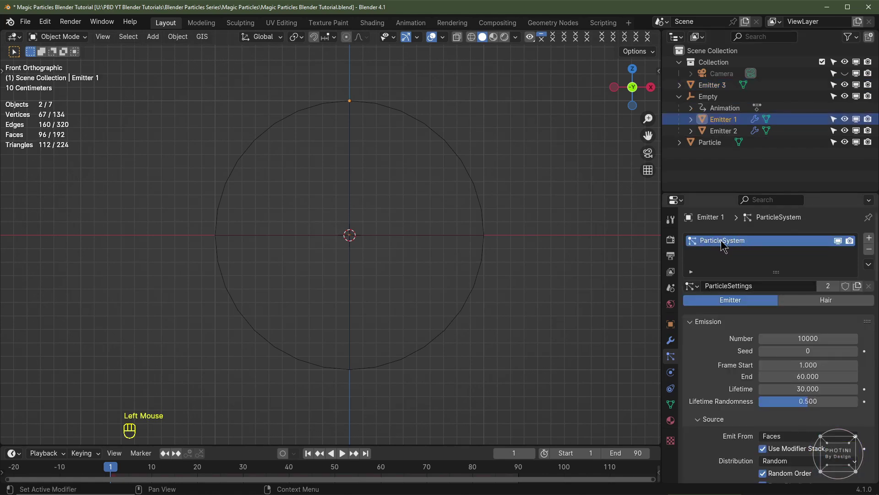
click(755, 283)
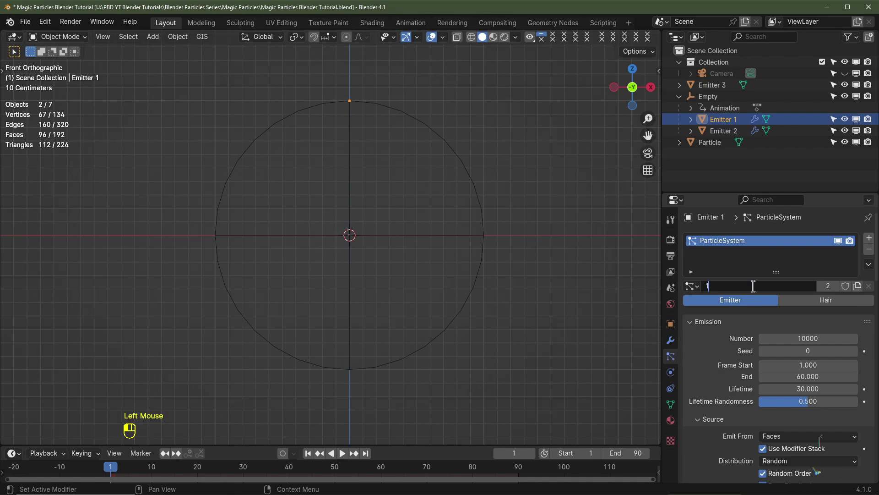
click(743, 237)
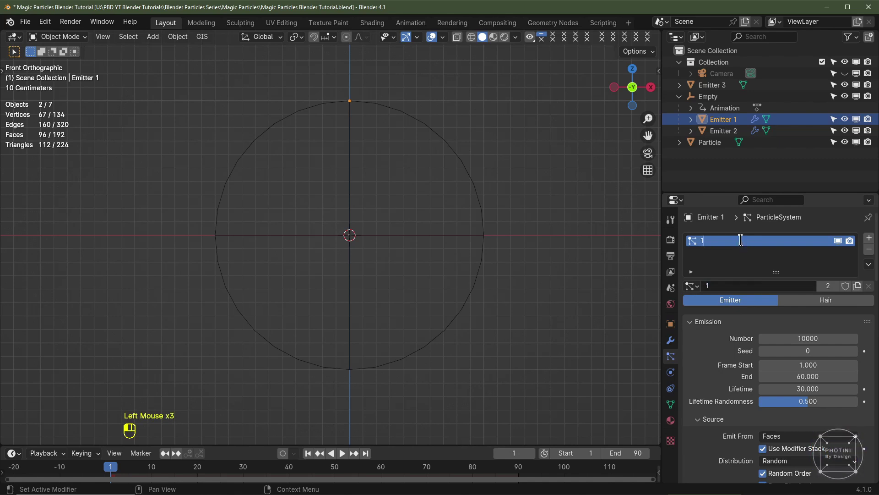
click(729, 135)
click(720, 235)
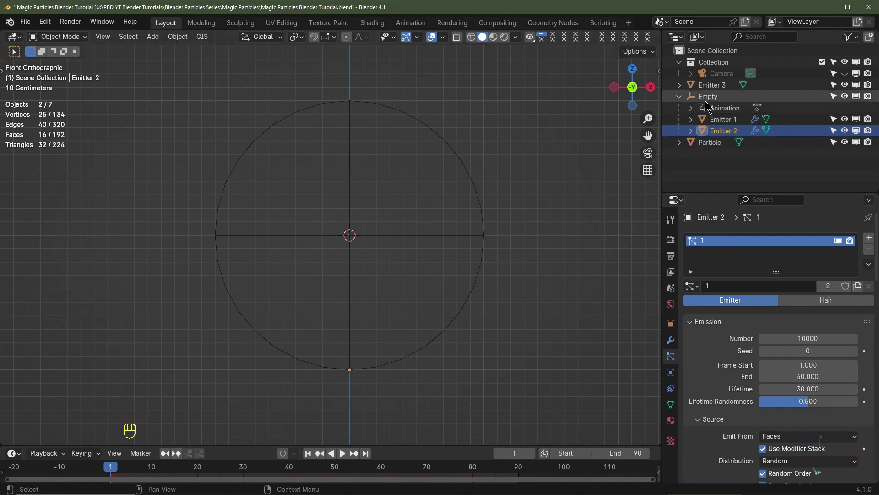
- Give Emitter 3 a particle system reusing shared settings 1 with seed 1266
click(714, 86)
scroll(up, 3)
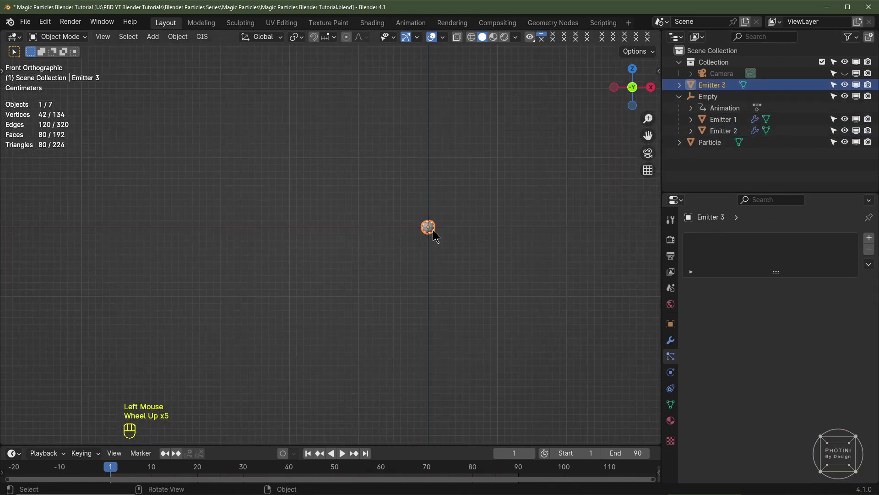
scroll(down, 3)
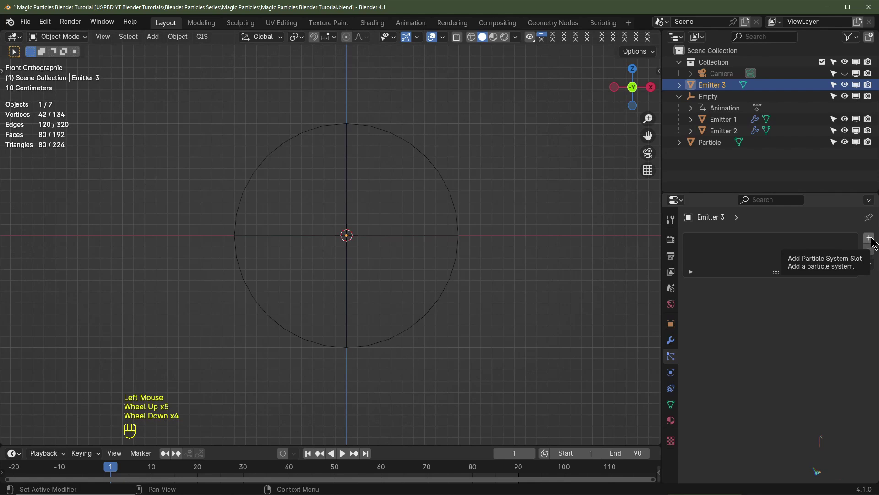
click(876, 238)
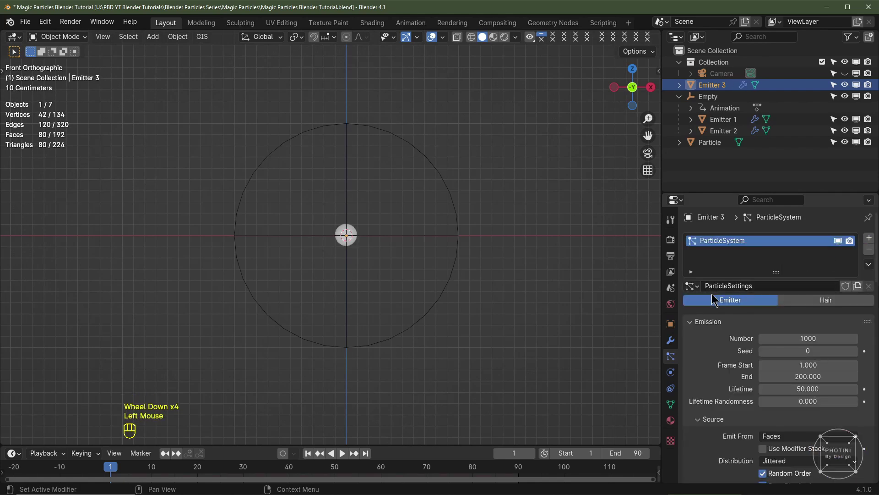
click(695, 286)
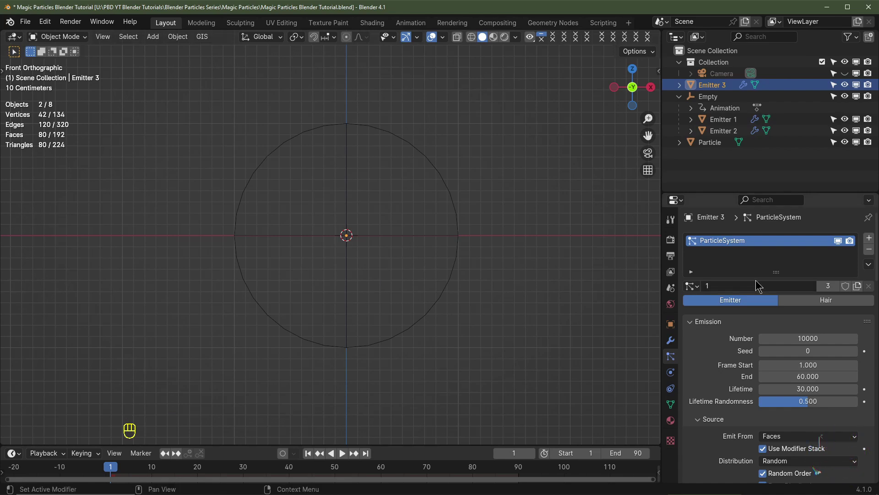
click(685, 104)
click(722, 122)
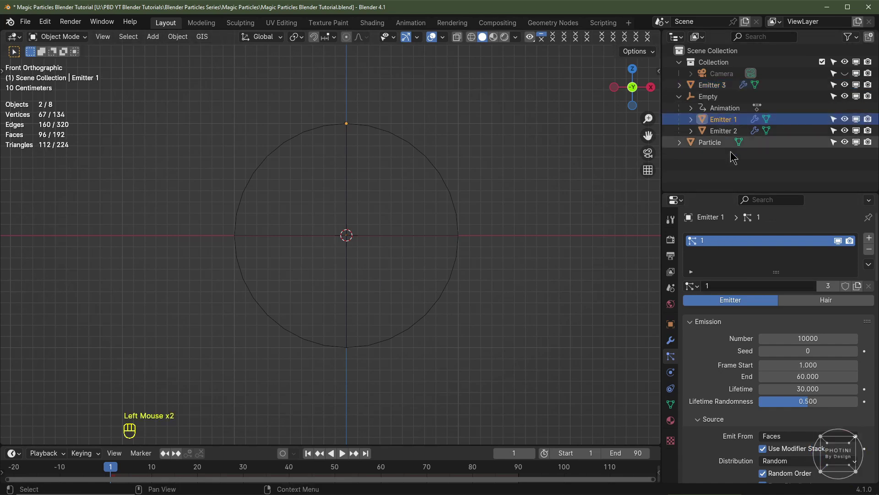
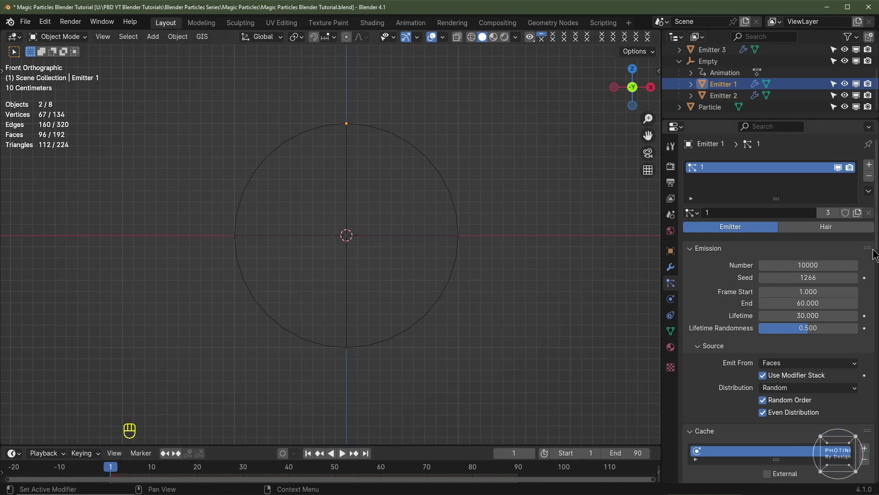
- Select every object and preview the emitters' particle animation, stopping at frame 1
scroll(down, 3)
scroll(down, 3)
scroll(down, 3)
drag(815, 305, 382, 381)
key(a)
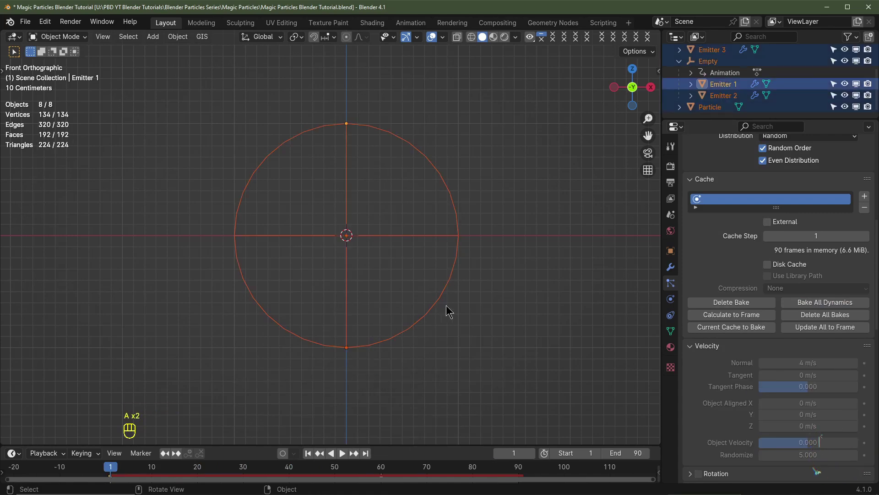
key(space)
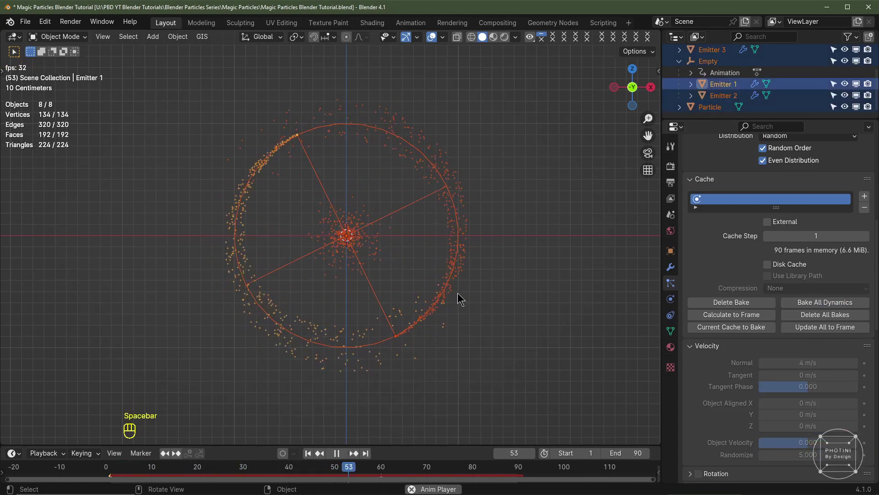
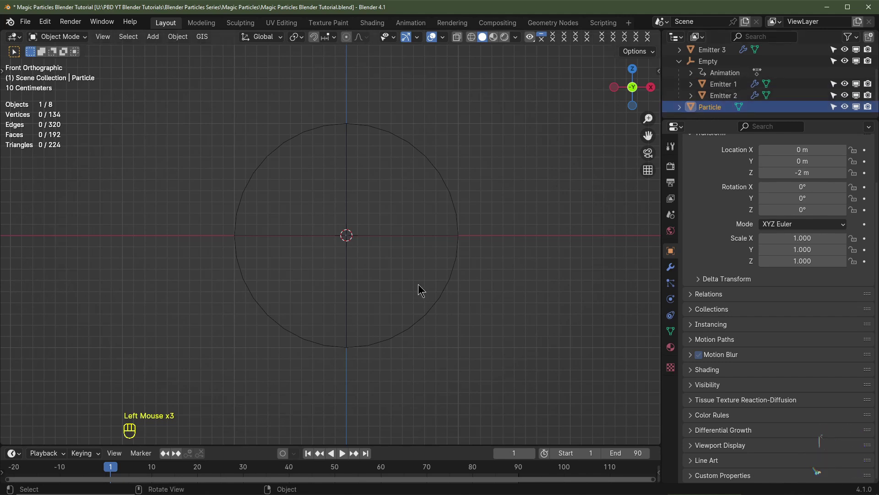
- Select the Particle object and split the 3D view into two stacked areas
scroll(down, 3)
scroll(down, 3)
click(170, 316)
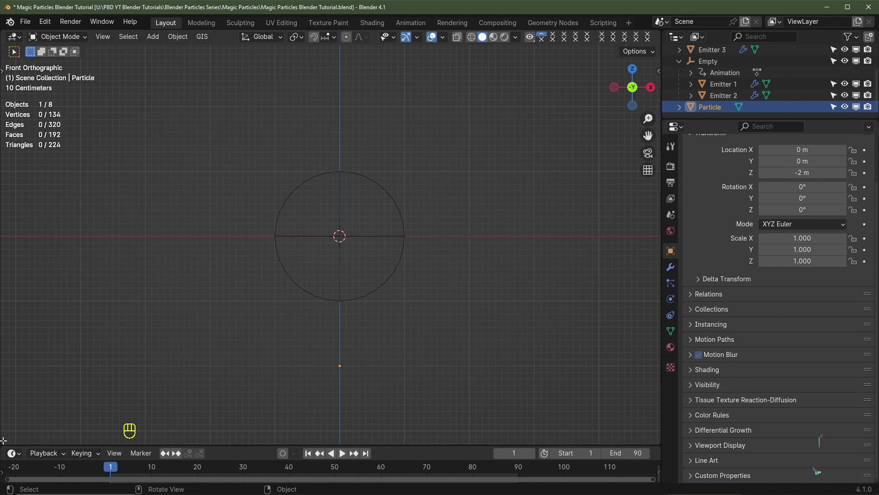
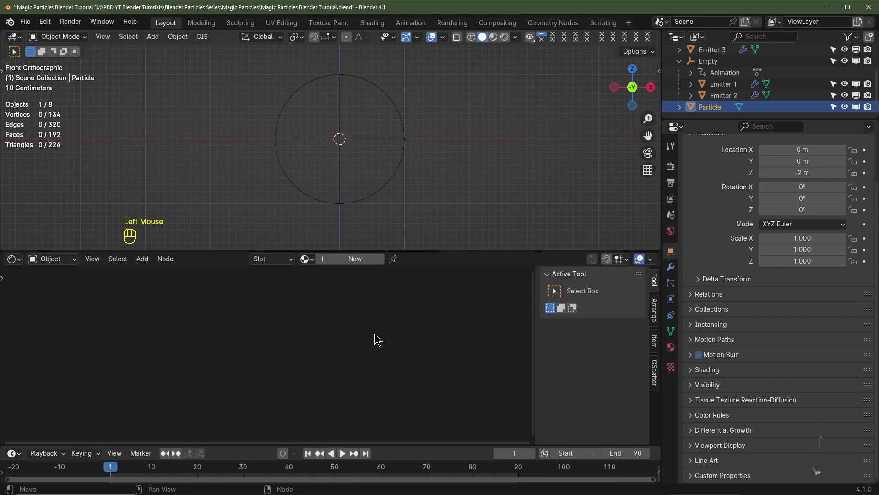
- Create a new material for Particle in the Shader Editor and name it Subscribe
key(n)
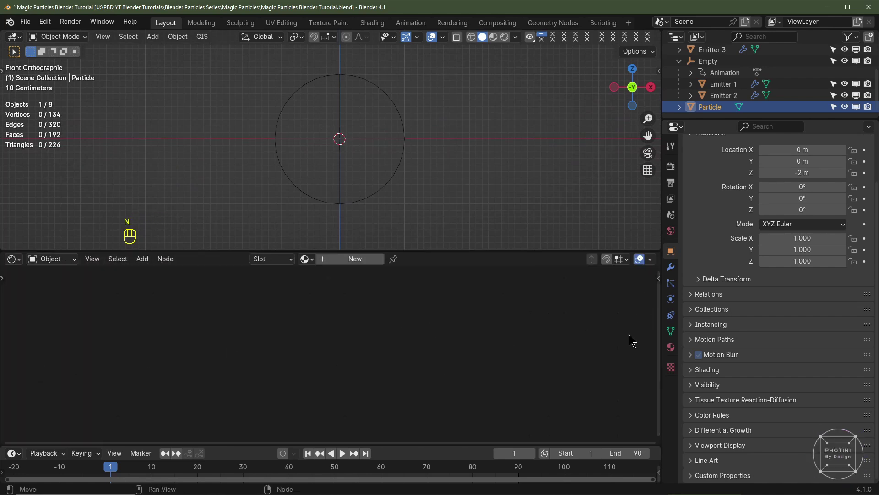
click(354, 260)
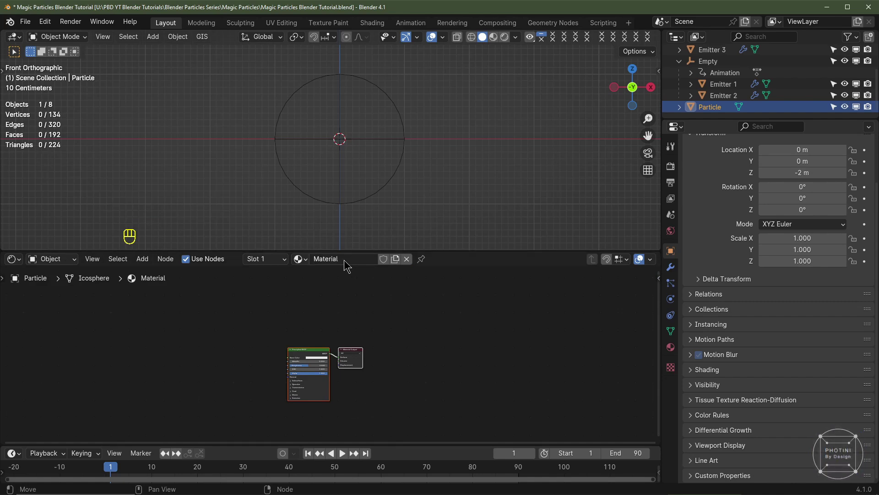
click(345, 263)
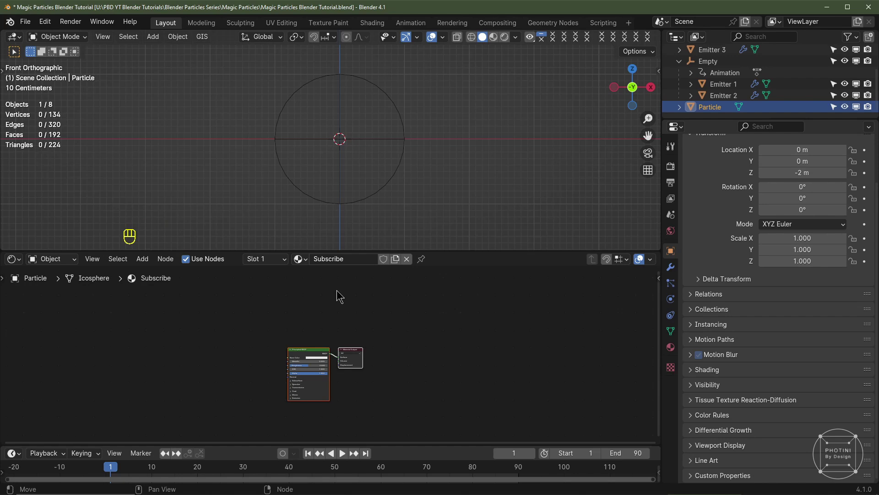
key(Delete)
key(ctrl+z)
- Delete the default Principled BSDF, leaving only the Material Output node
click(450, 334)
click(473, 309)
key(Delete)
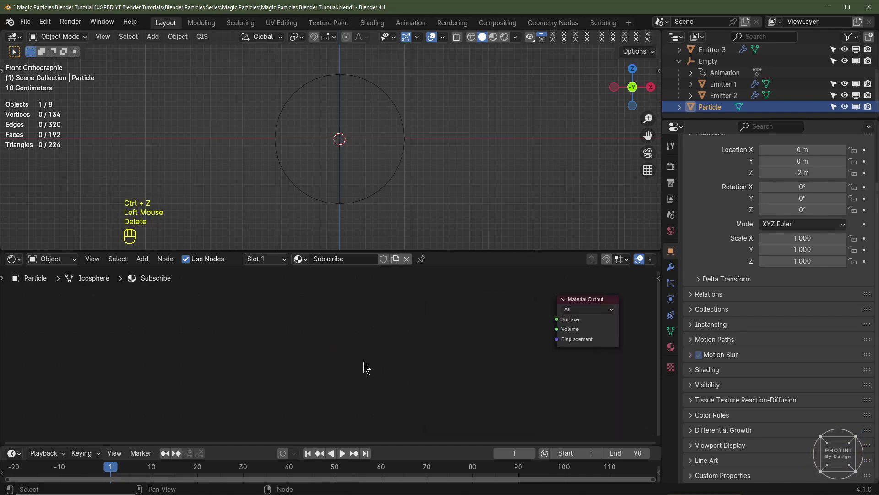
- Add an Emission shader node and a Color Ramp node to the Subscribe material
key(shift+a)
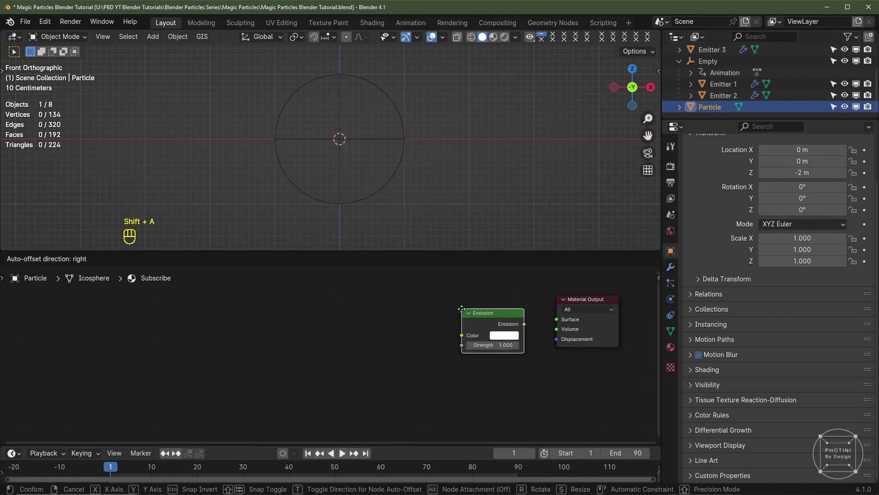
key(shift+a)
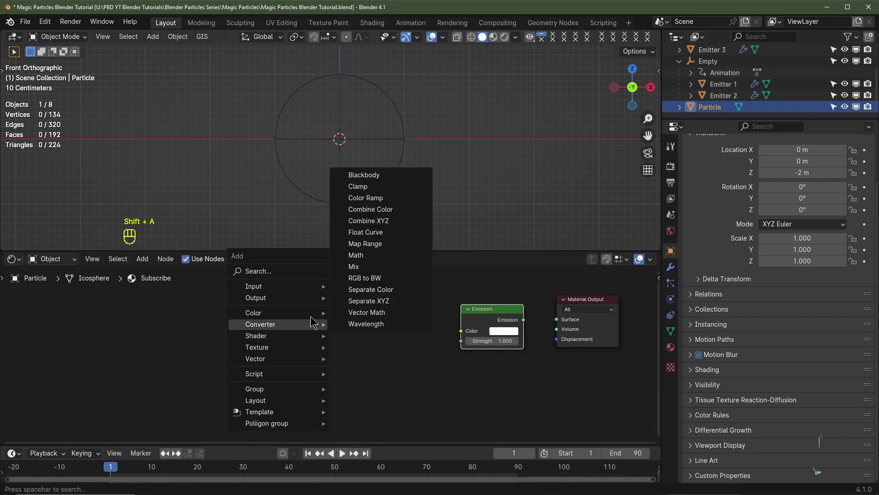
key(shift+a)
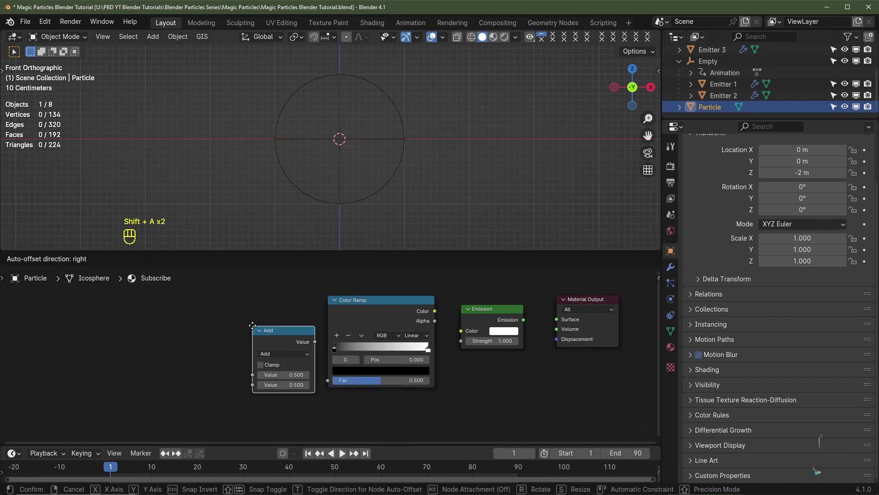
key(shift+a)
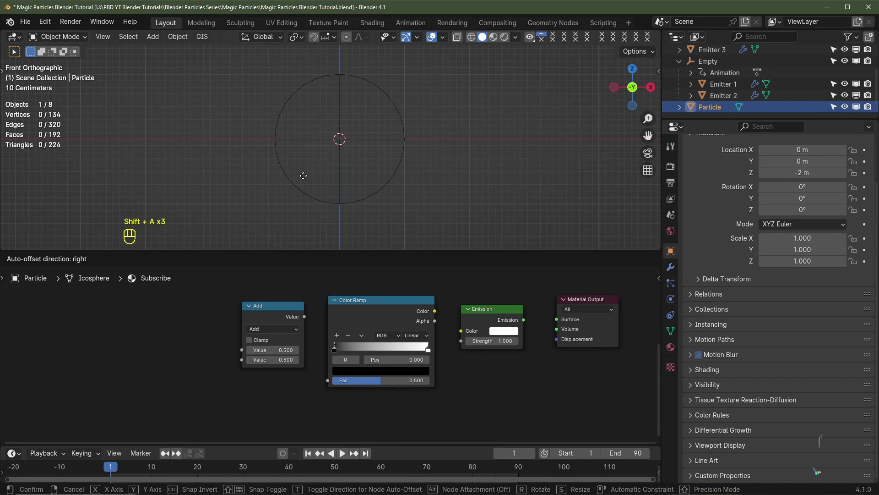
key(ctrl+z)
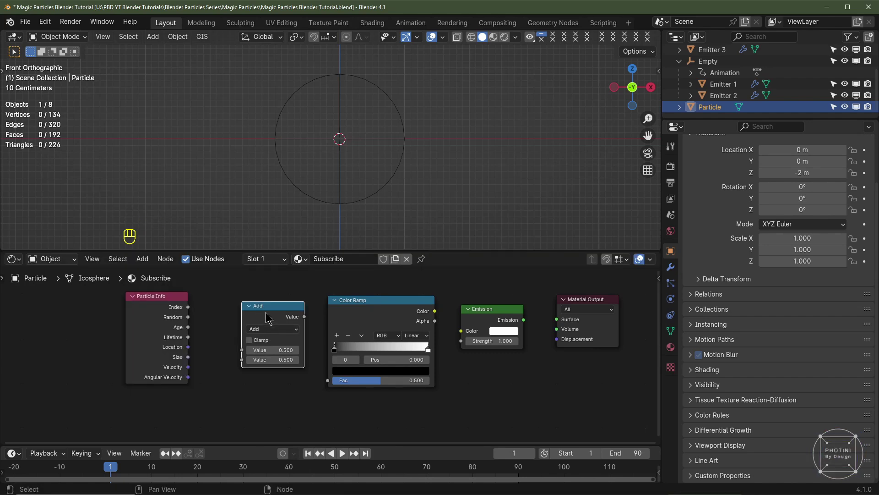
- Wire a value into the Color Ramp, the ramp into Emission, and Emission into the Material Output surface
drag(267, 332, 266, 380)
drag(187, 330, 196, 340)
drag(191, 337, 313, 324)
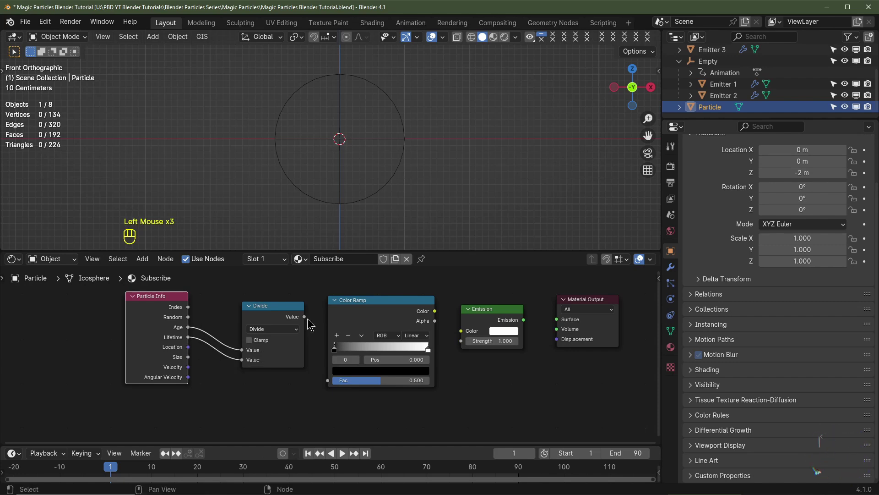
drag(305, 318, 331, 373)
drag(435, 313, 462, 336)
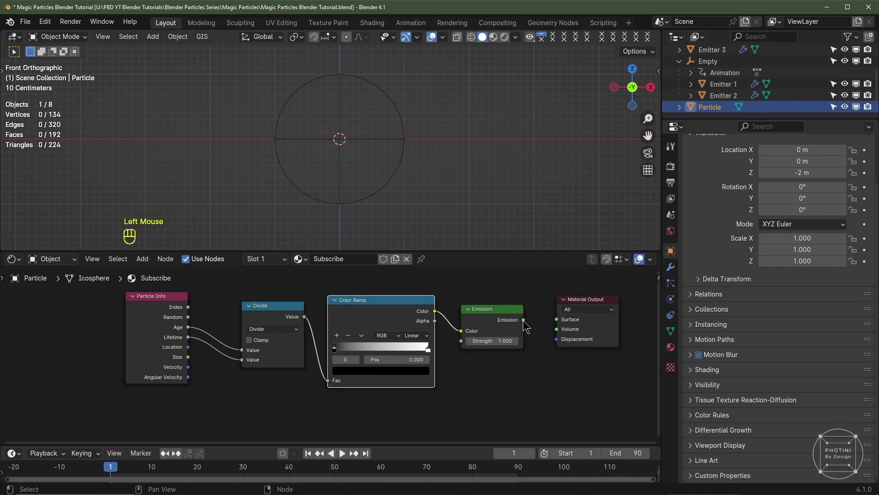
drag(522, 322, 562, 317)
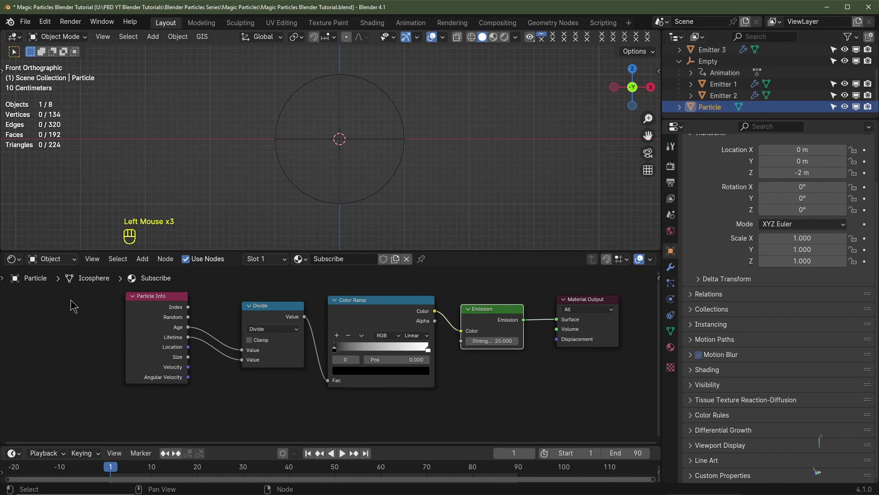
- Add three colour stops to the Color Ramp and spread them along the gradient
click(433, 349)
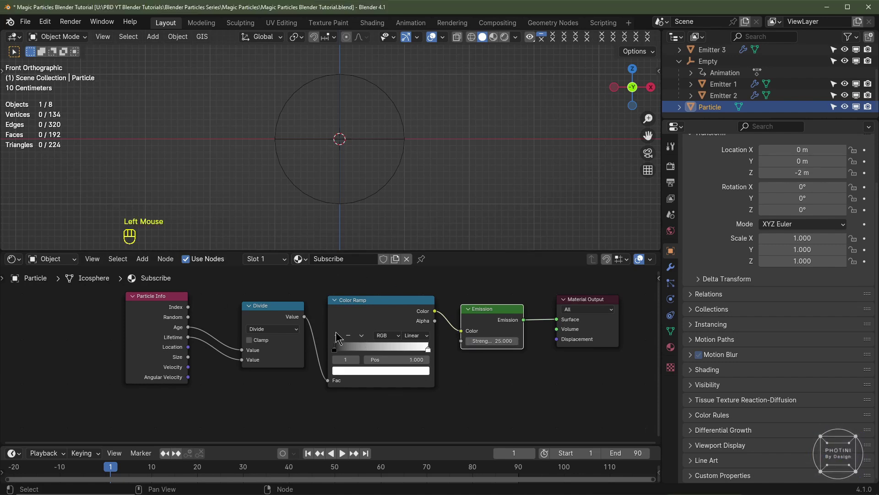
click(342, 338)
click(342, 337)
click(431, 350)
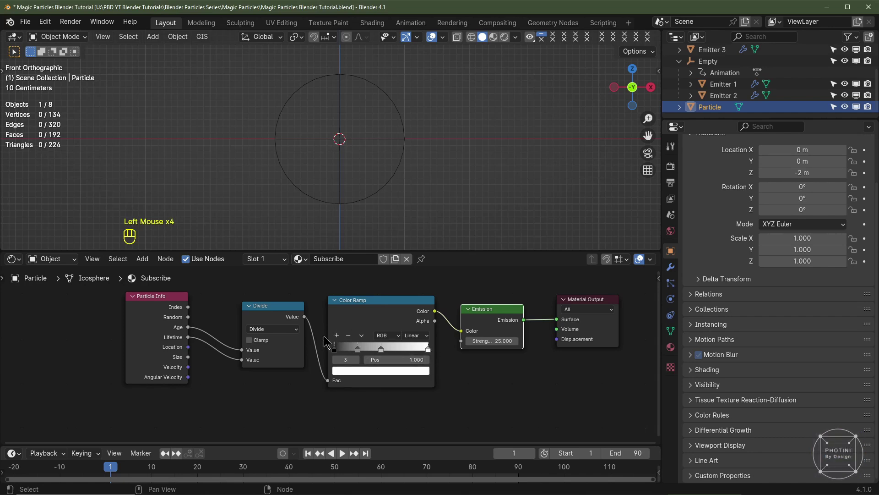
drag(339, 336, 337, 351)
- Colour successive ramp stops yellow, magenta and deep blue
click(337, 351)
drag(348, 373, 347, 320)
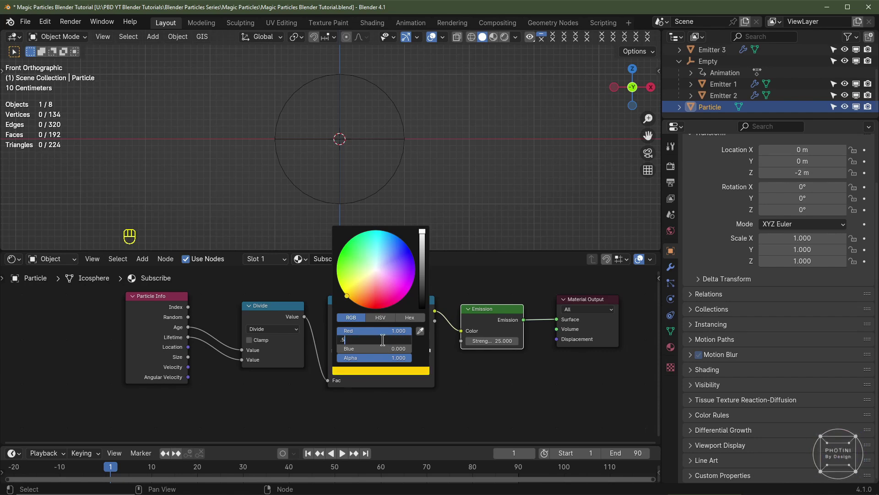
click(360, 350)
click(372, 370)
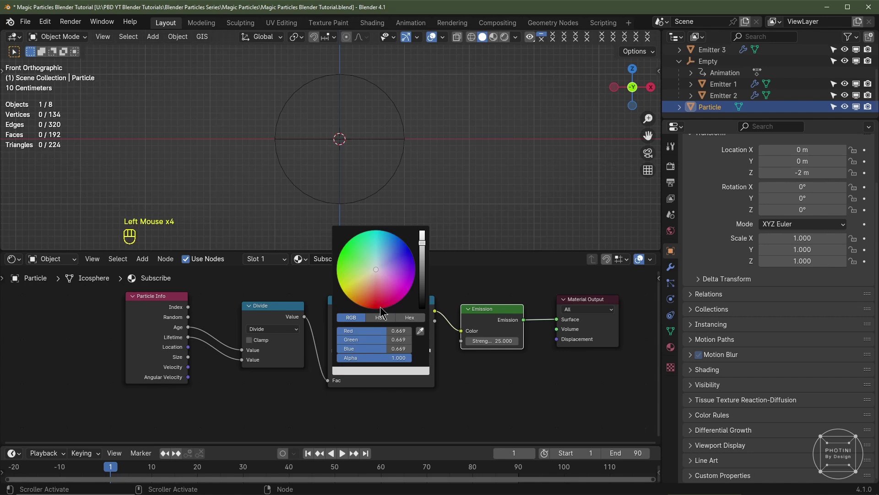
click(385, 350)
click(389, 372)
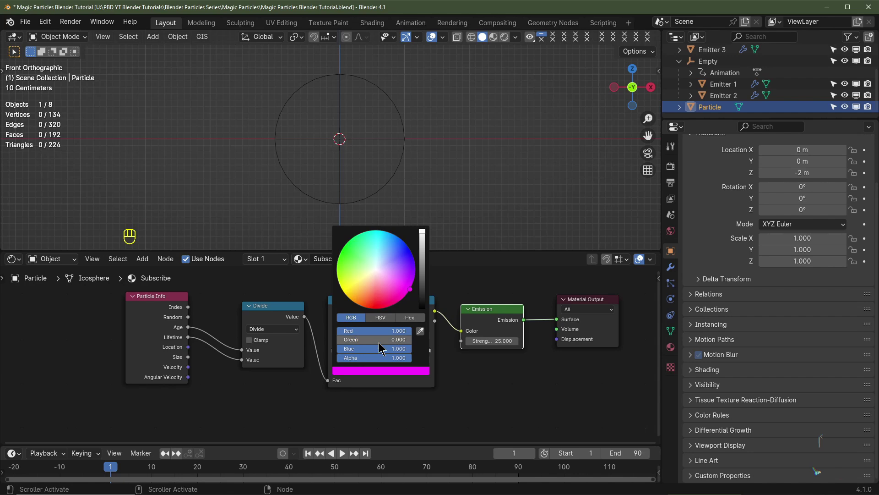
click(408, 349)
click(395, 371)
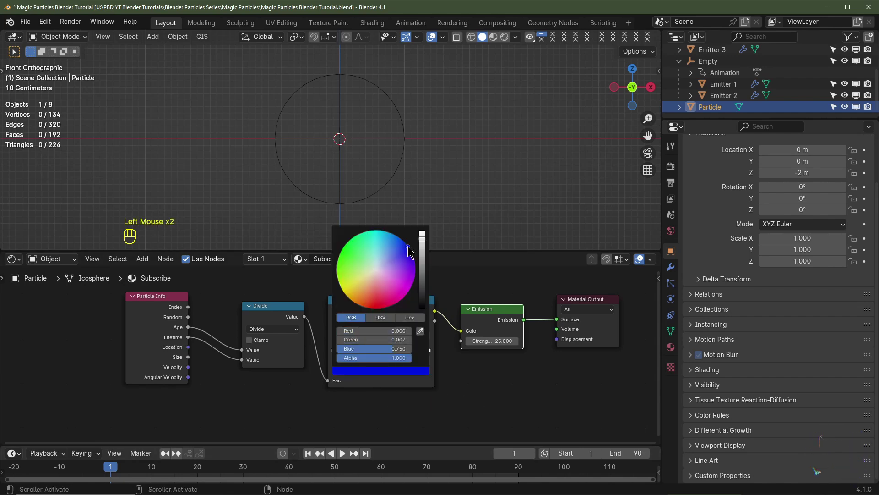
- Make the end stop green, add one more coloured stop to complete the rainbow, with Emission strength 25
click(432, 349)
drag(416, 371, 379, 347)
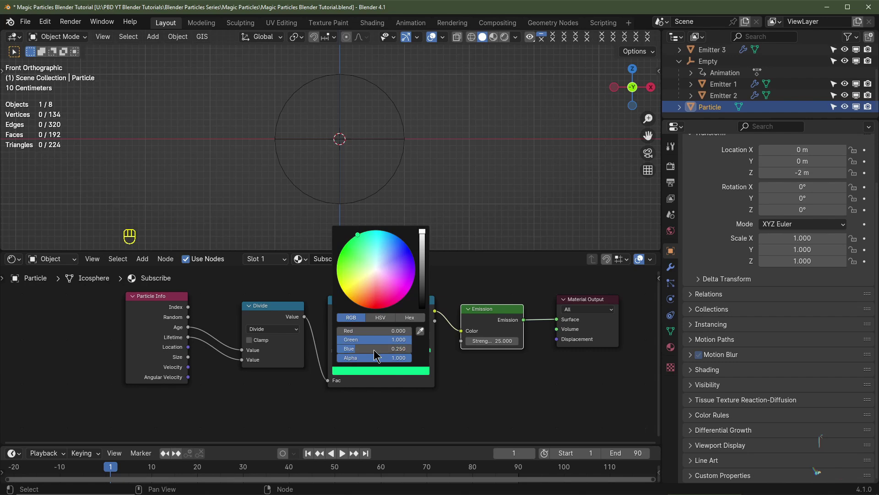
click(281, 457)
click(274, 470)
click(674, 168)
click(693, 214)
- Expand Cycles Light Paths, Clamping and Caustics, switching off reflective and refractive caustics
scroll(down, 3)
scroll(down, 3)
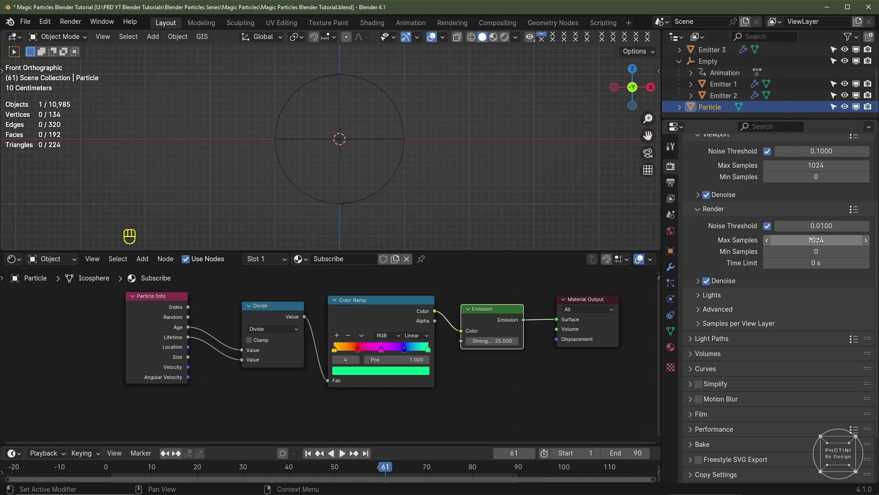
scroll(down, 3)
click(706, 297)
scroll(down, 3)
click(770, 302)
click(768, 314)
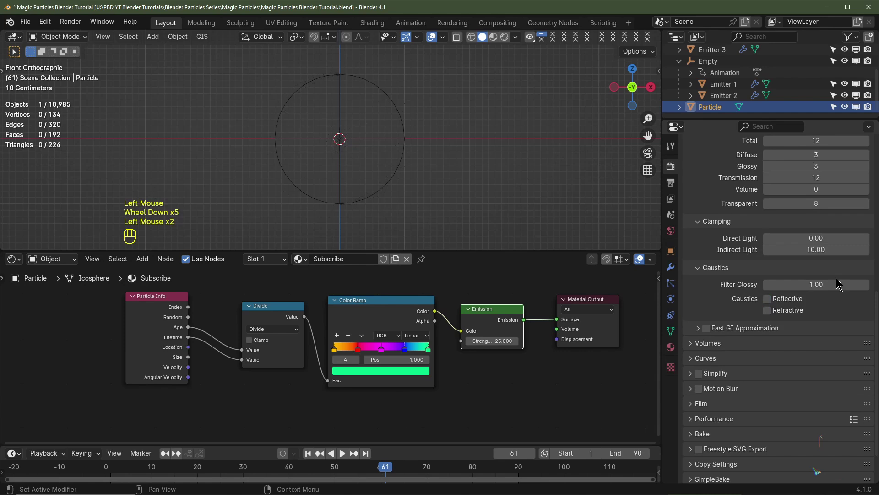
scroll(up, 3)
scroll(down, 3)
scroll(down, 3)
scroll(up, 3)
- Select the Camera and place it front-on at Y -3 m, Z 0 m with a 24 mm focal length
drag(850, 74, 725, 74)
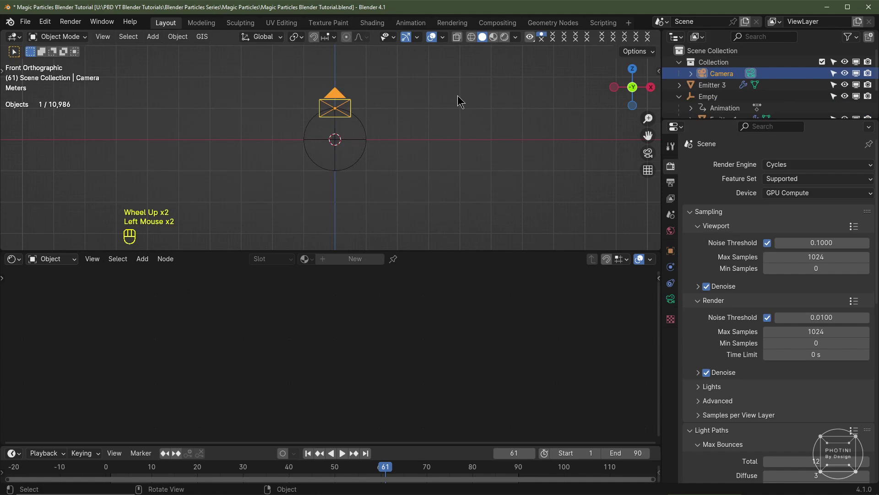
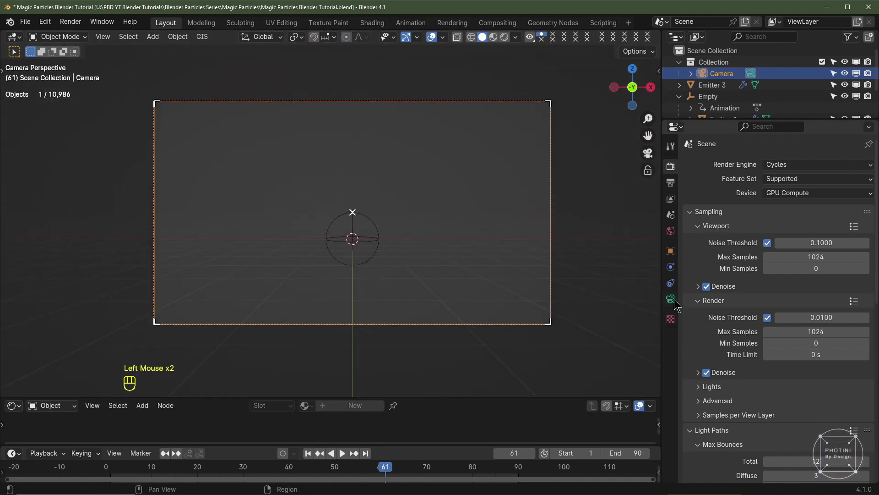
click(674, 251)
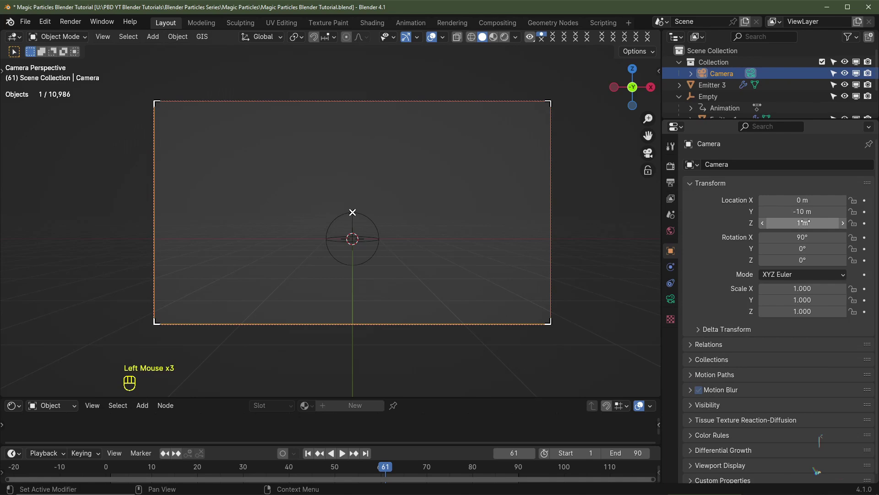
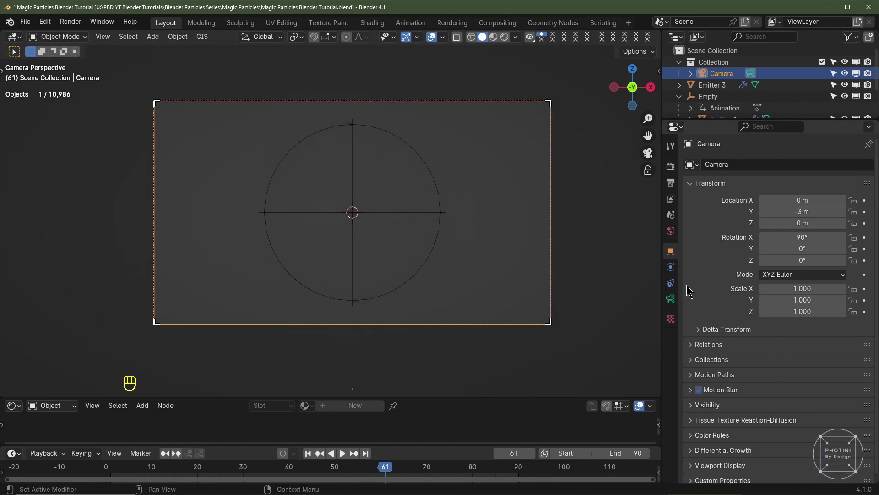
click(672, 304)
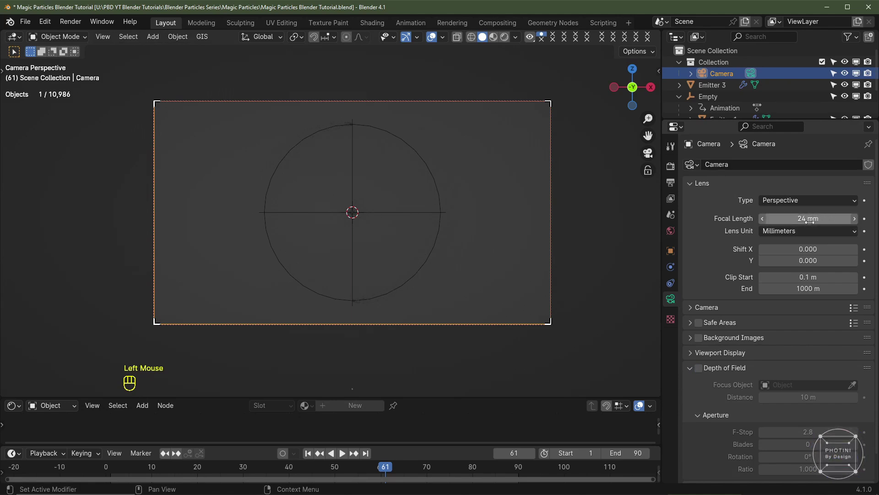
click(424, 239)
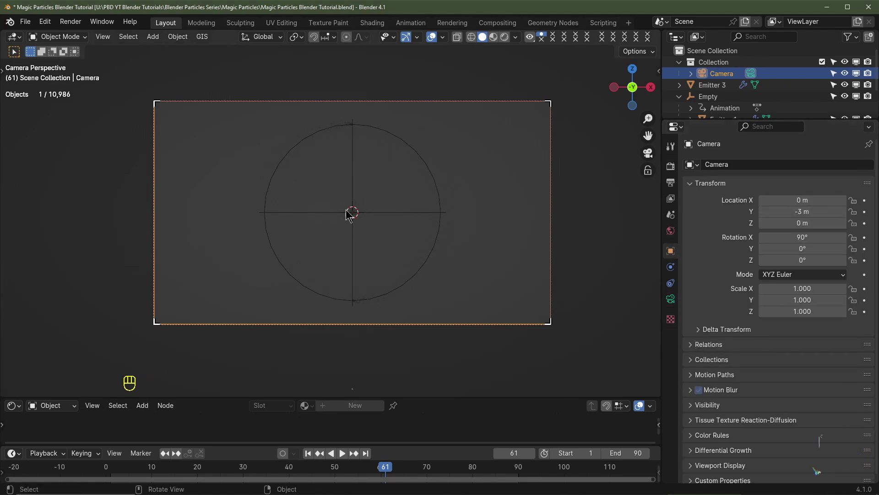
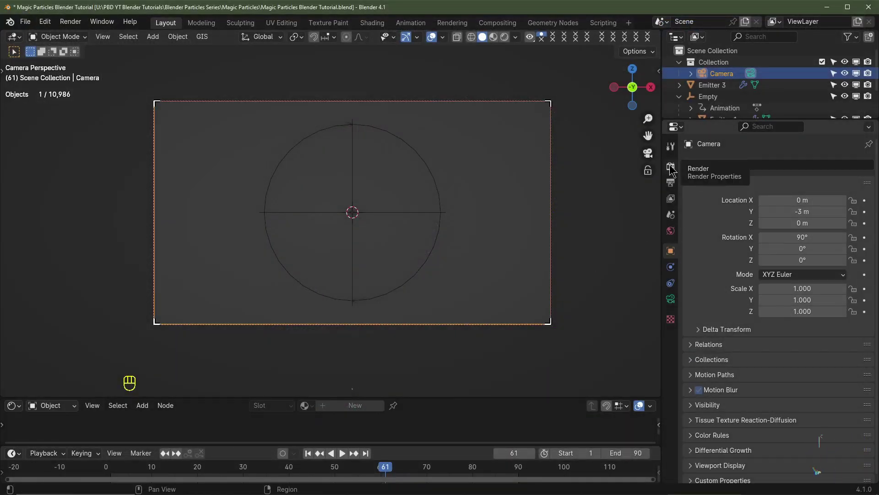
- Enable Cycles motion blur with a 4.80 shutter and a smooth bell-shaped shutter curve
click(670, 168)
scroll(down, 3)
scroll(down, 3)
drag(703, 342, 834, 365)
key(ctrl+z)
click(808, 371)
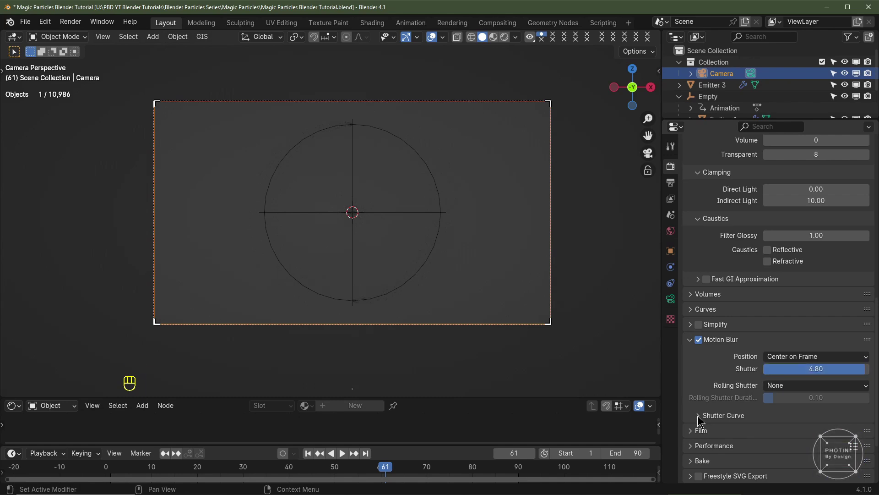
click(703, 416)
scroll(down, 3)
click(697, 386)
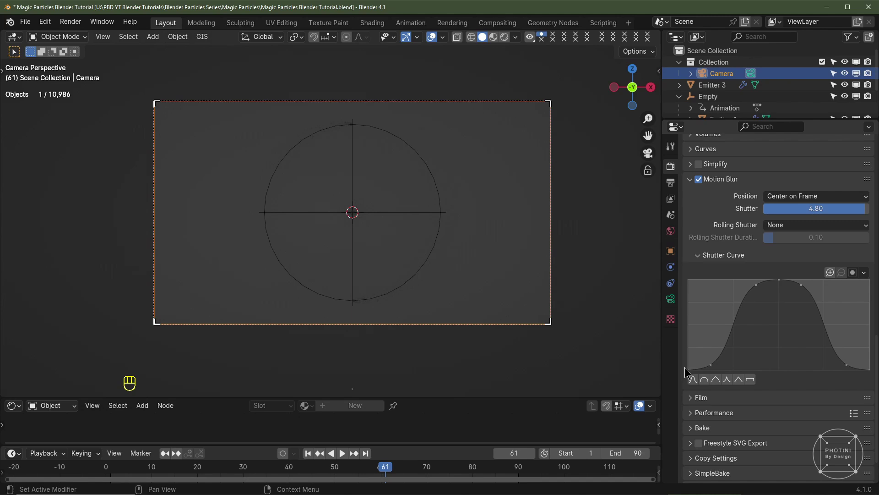
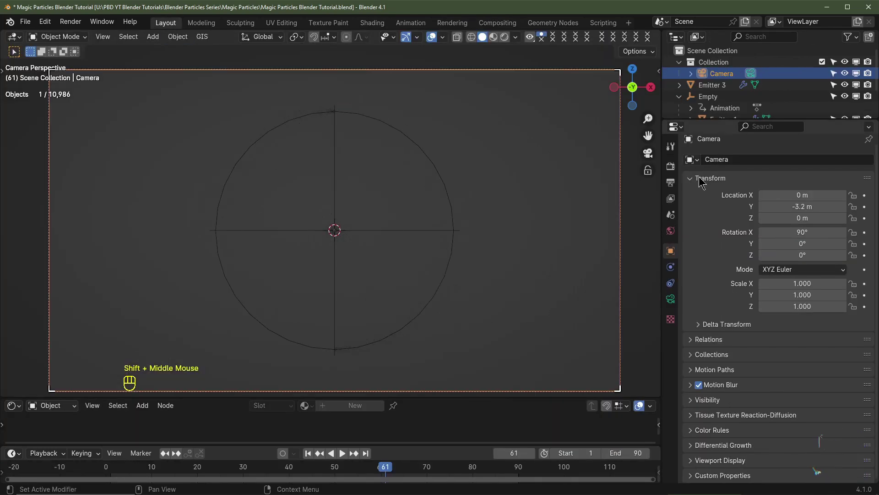
- Set Output Properties to PNG, RGB colour, 8-bit depth, 50% compression, start frame 1
click(674, 186)
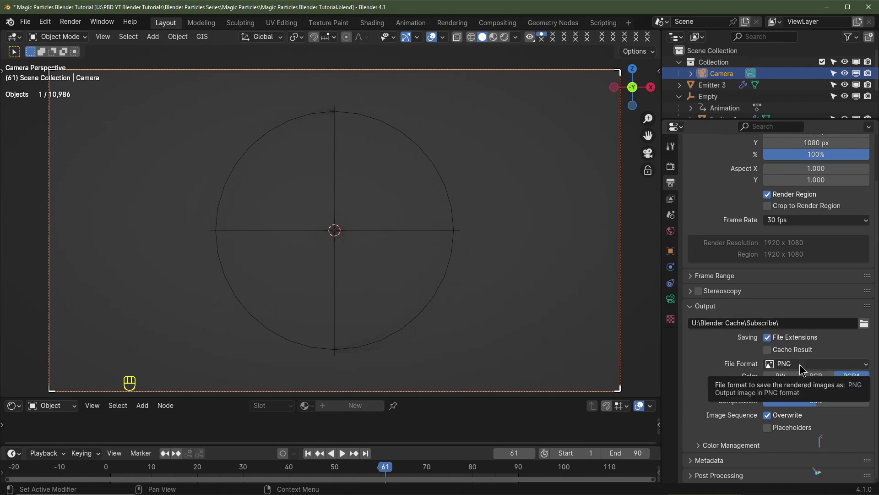
click(821, 380)
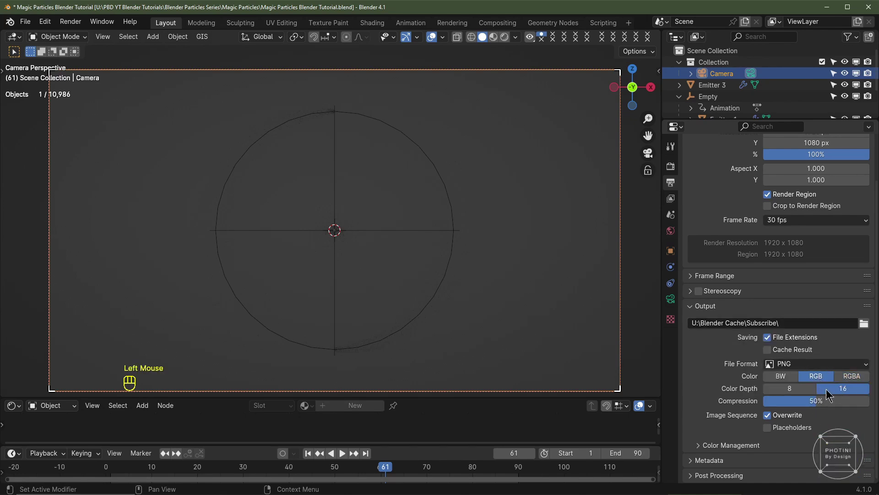
scroll(down, 3)
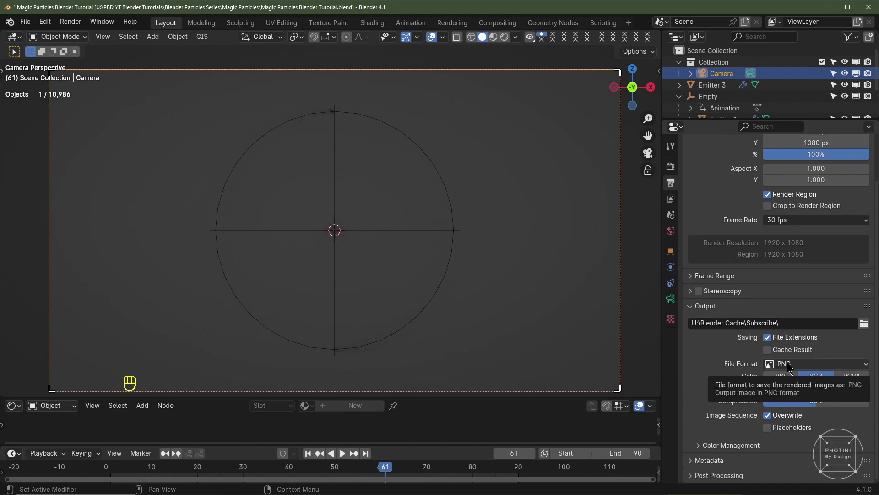
drag(789, 365, 806, 410)
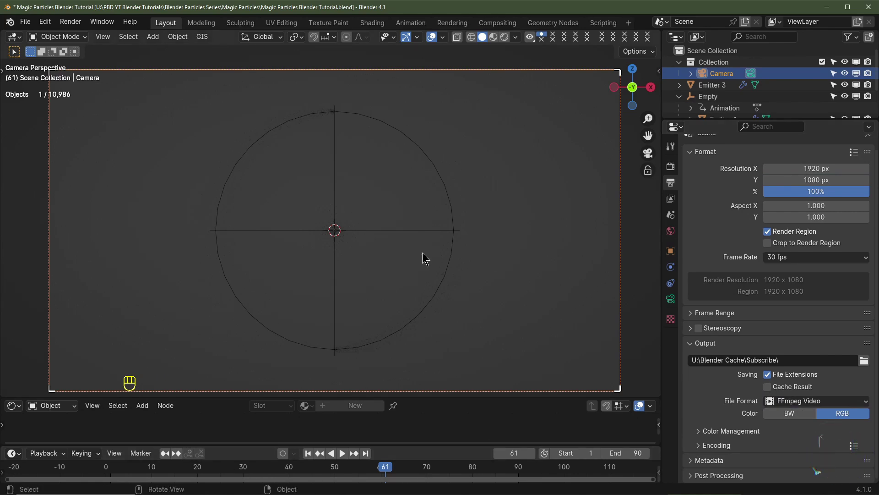
drag(808, 400, 772, 390)
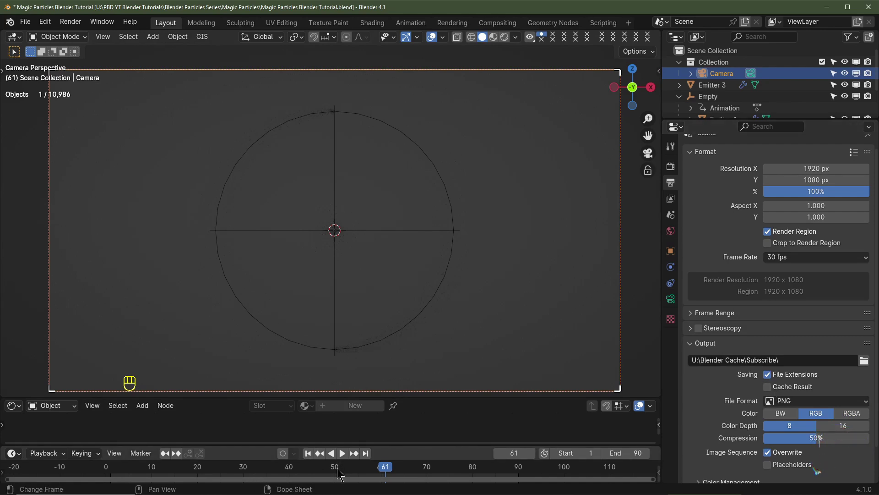
click(575, 446)
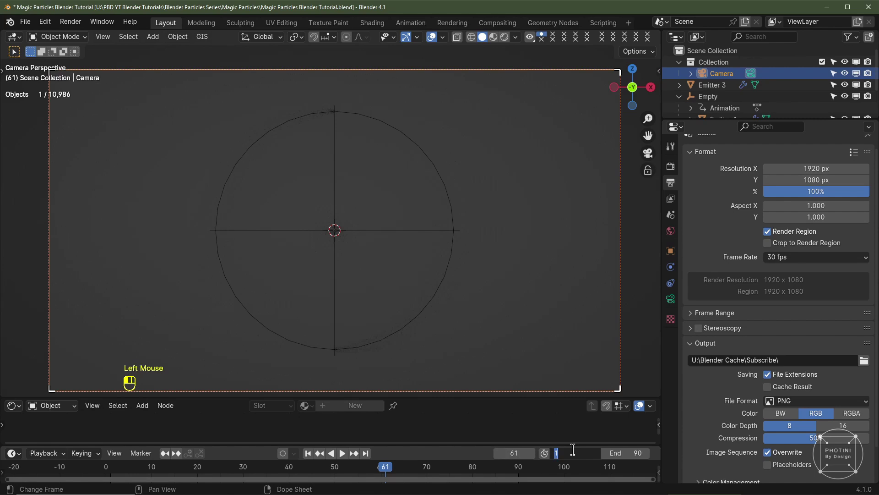